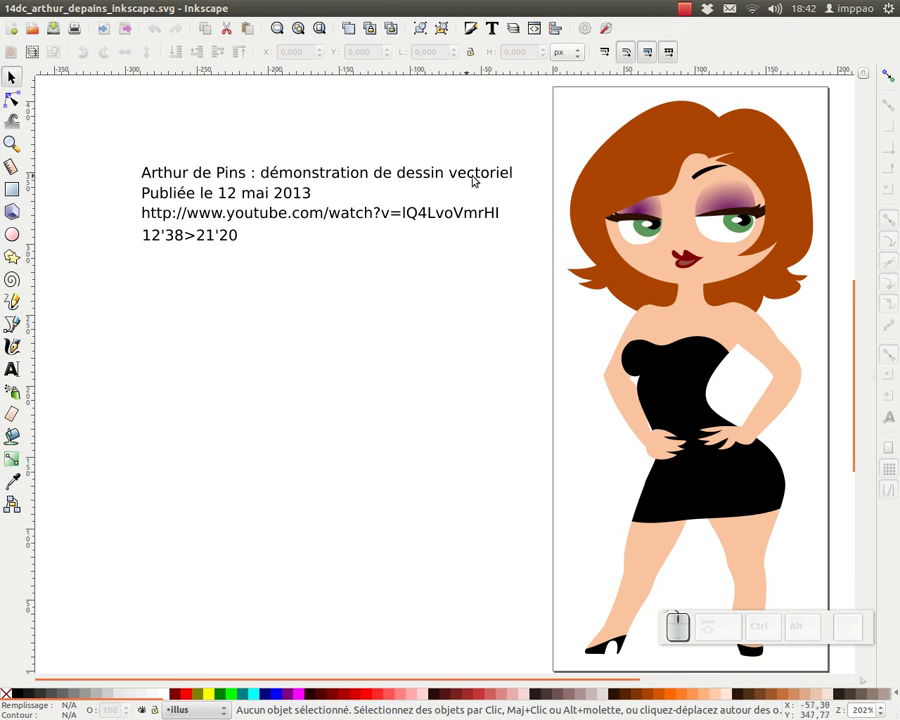
Step: Start a new blank document and enlarge its window to full size
right_click(498, 243)
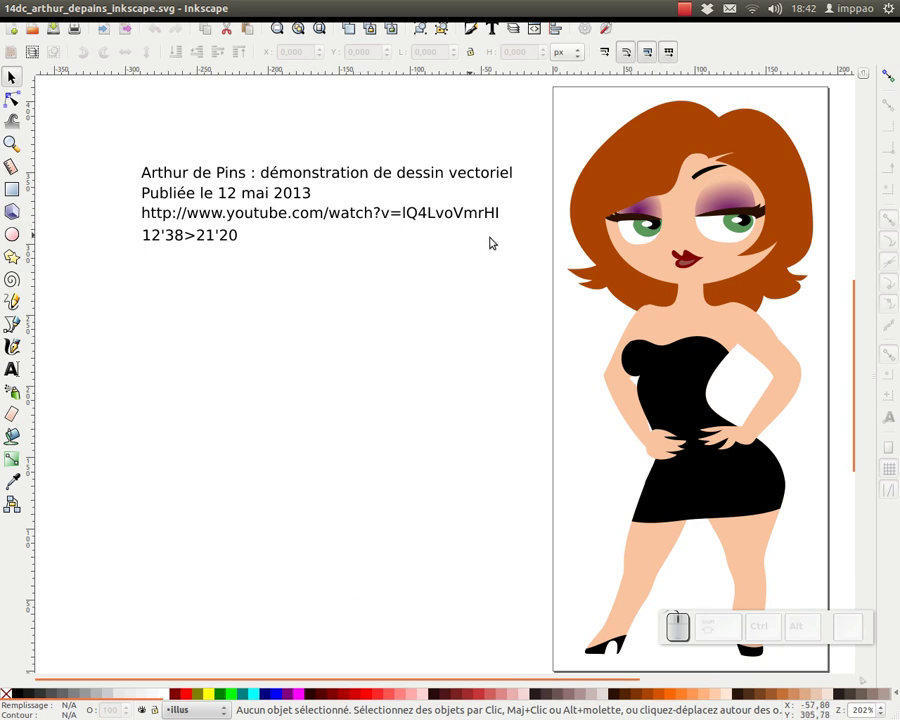
right_click(216, 295)
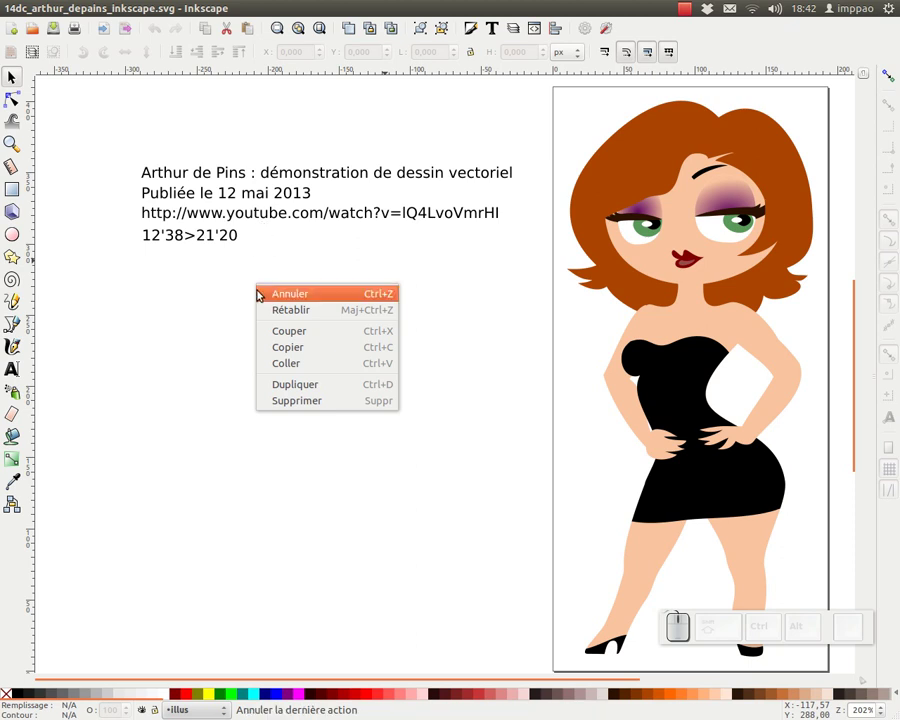
key(Escape)
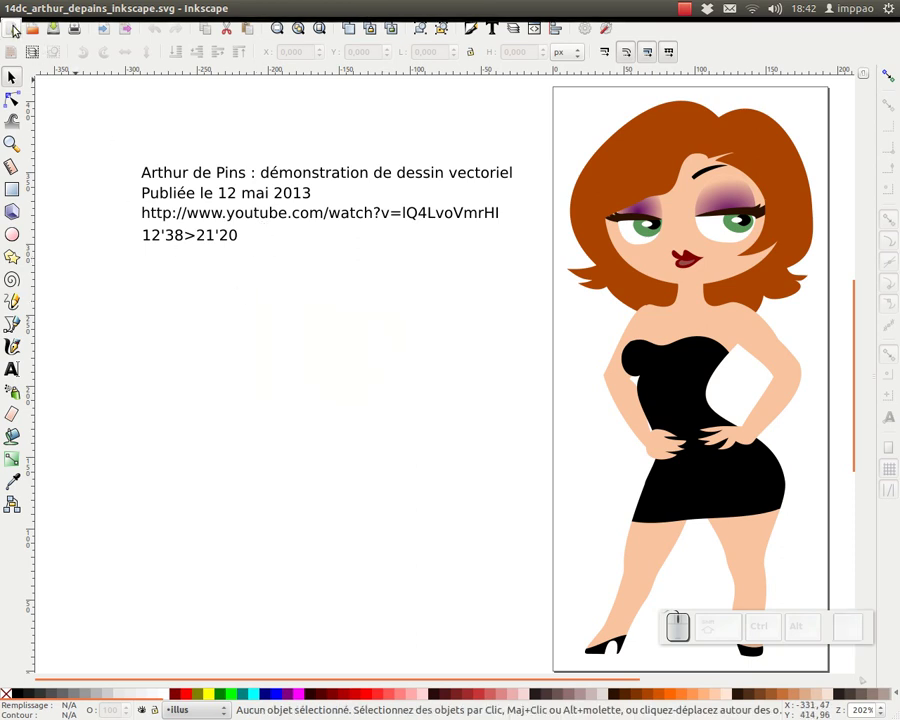
drag(17, 23, 123, 183)
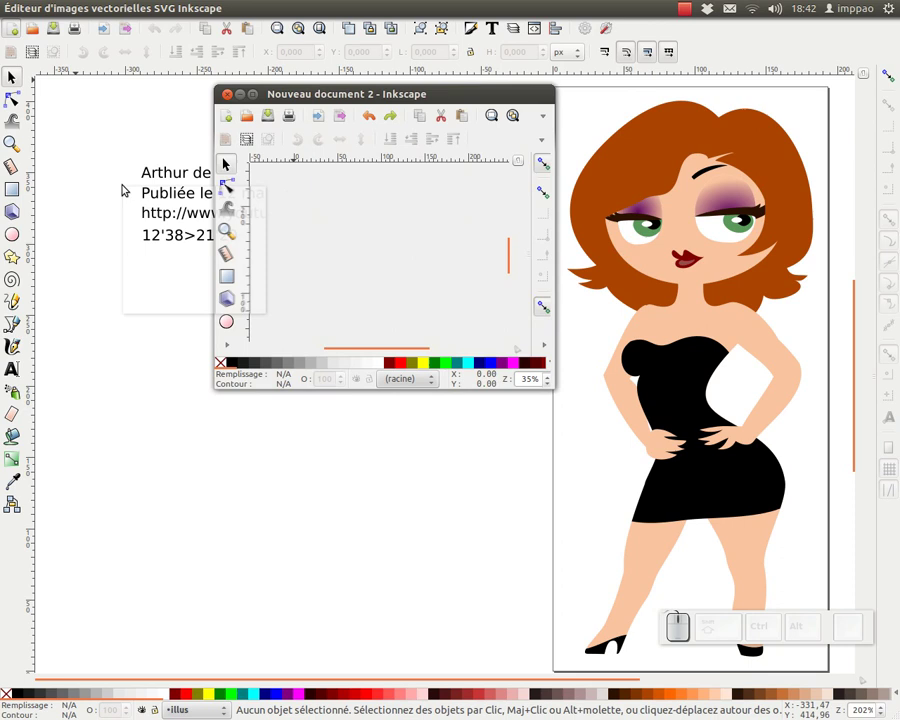
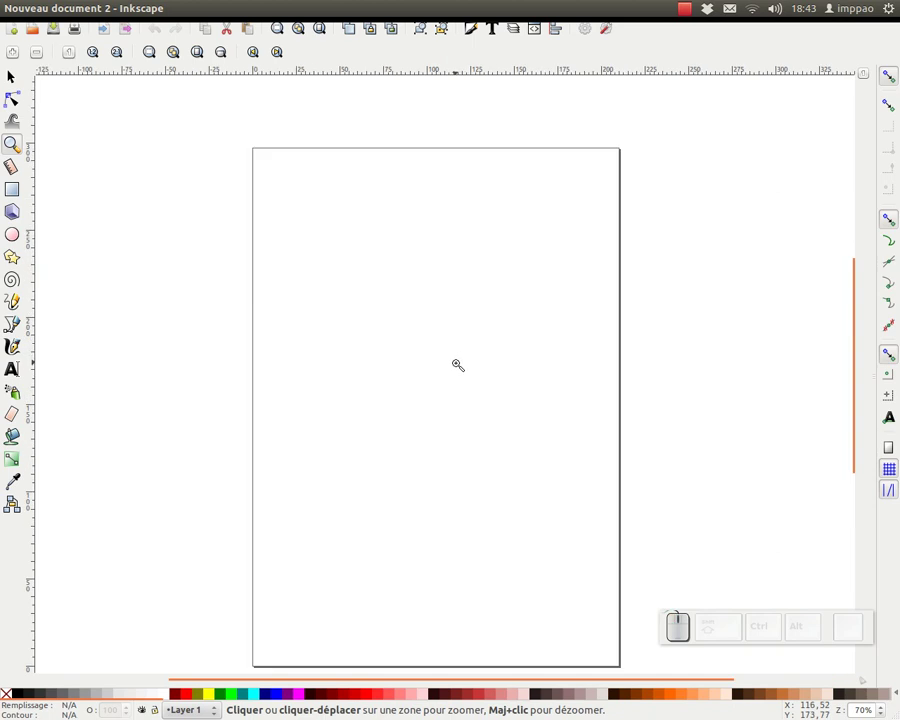
Step: Pan the empty portrait page to centre it in the view
key(space)
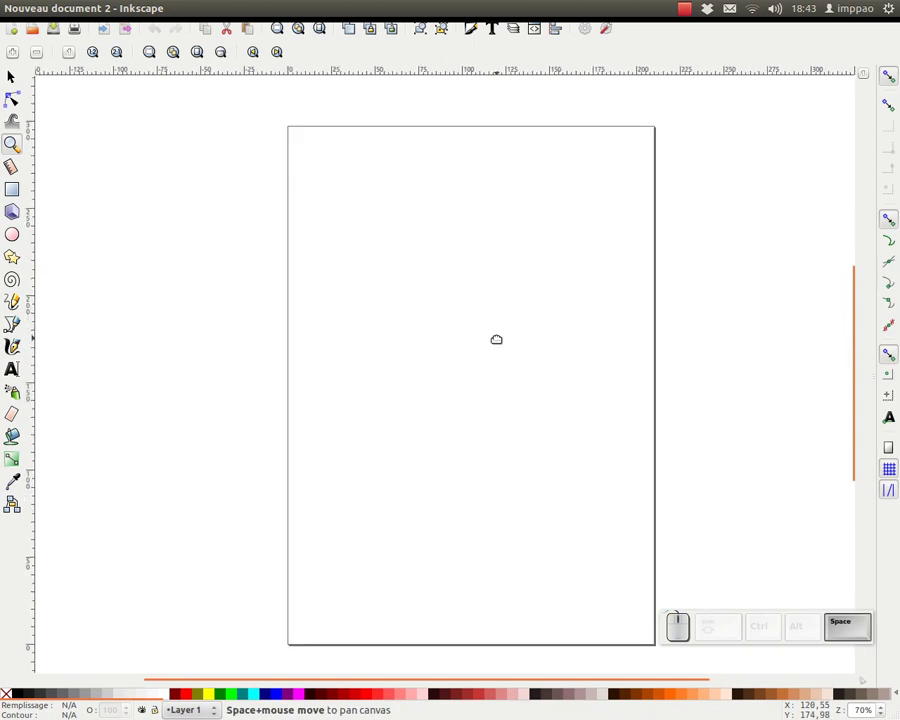
key(space)
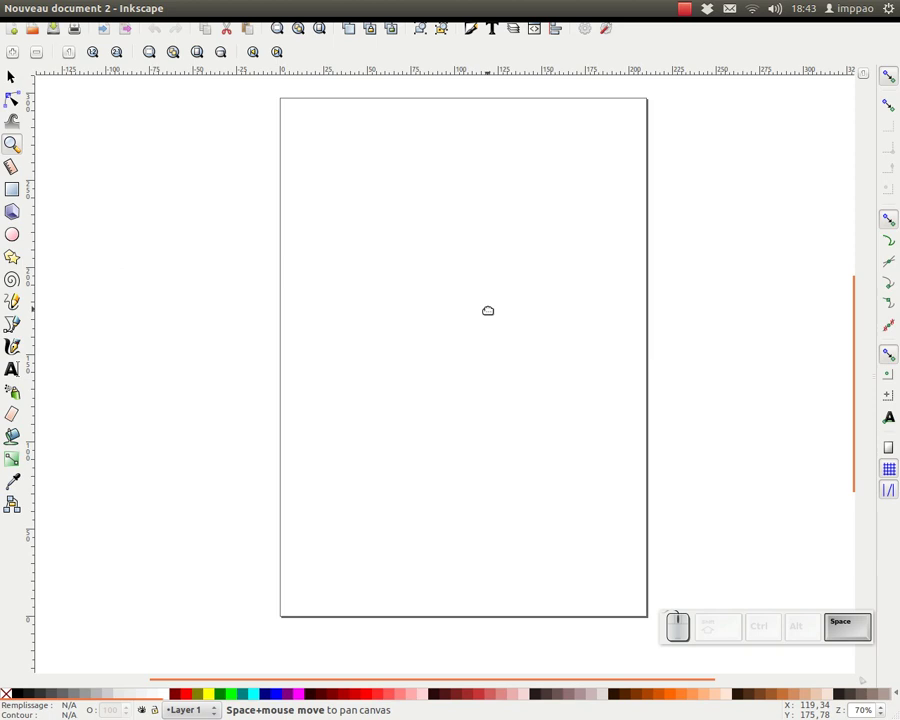
key(F6)
drag(496, 244, 516, 311)
key(ctrl+z)
key(F2)
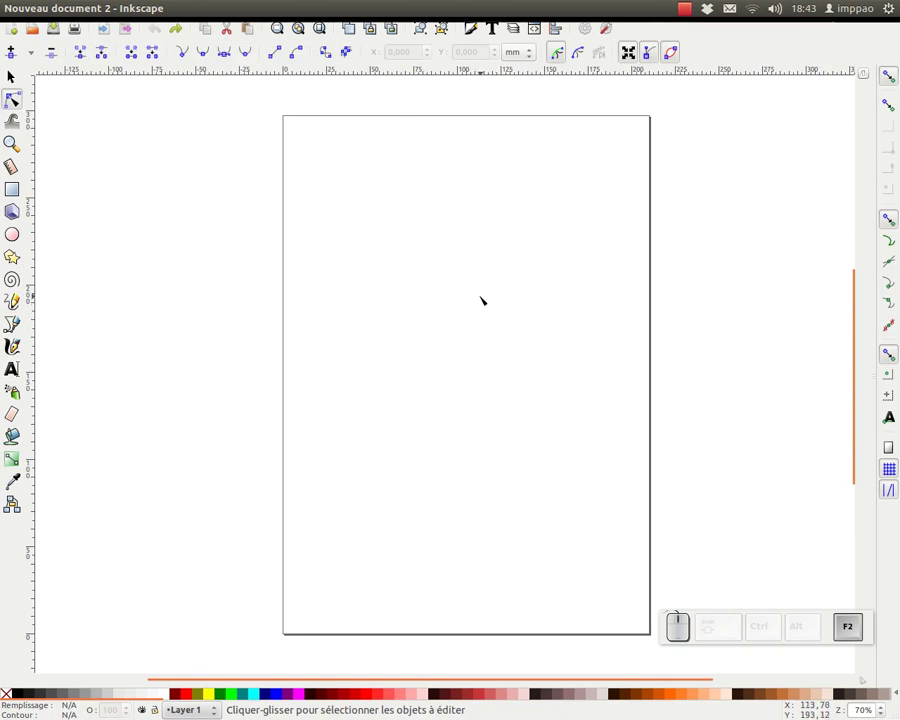
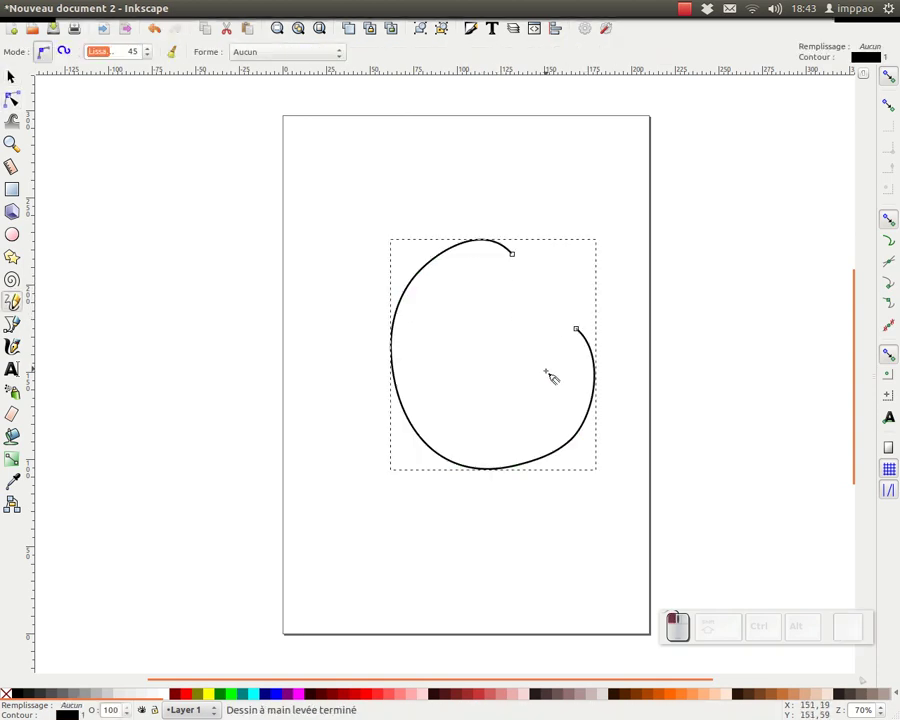
key(F2)
drag(406, 353, 400, 357)
drag(504, 339, 449, 256)
drag(424, 276, 596, 394)
click(602, 392)
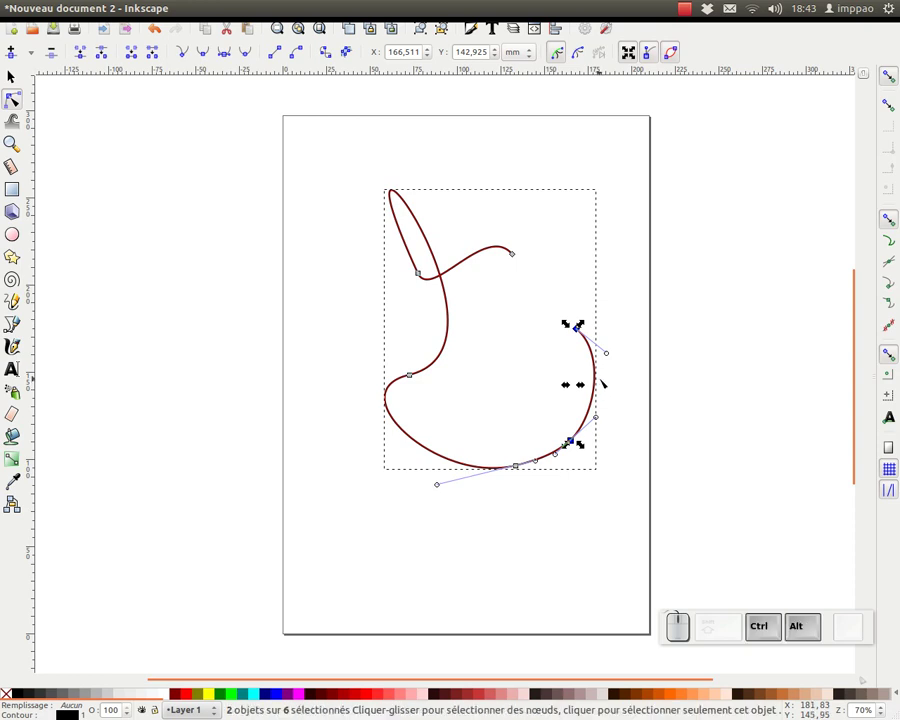
click(598, 377)
click(486, 464)
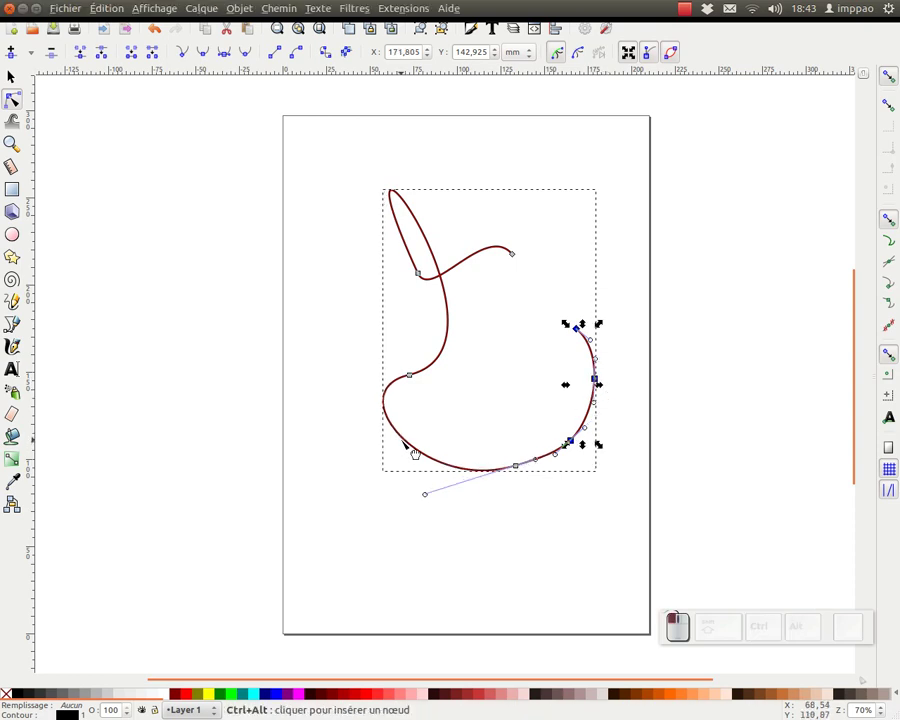
click(444, 342)
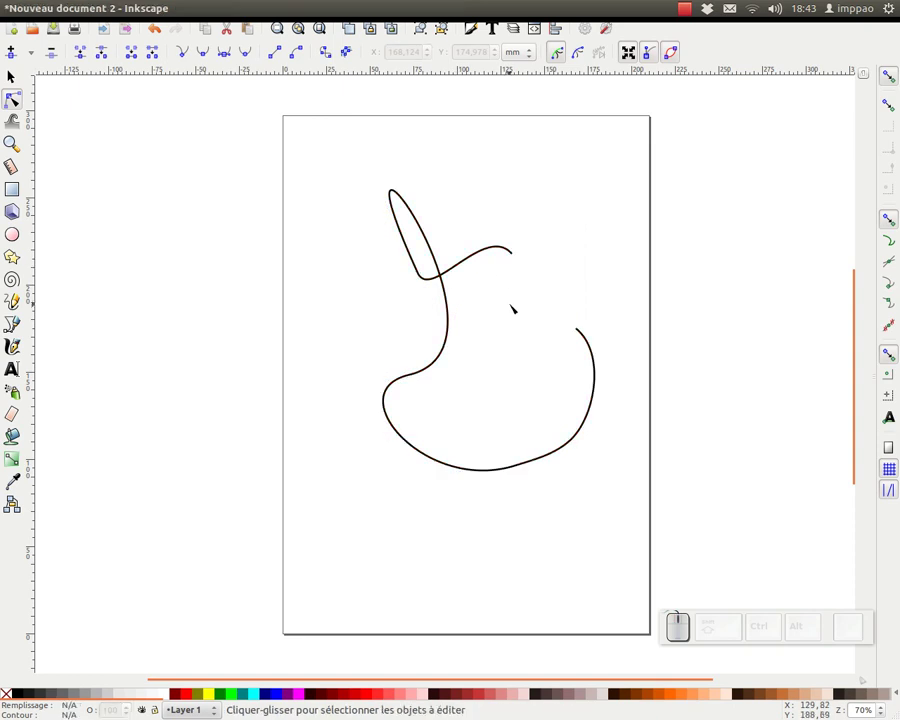
key(F1)
click(509, 244)
key(Delete)
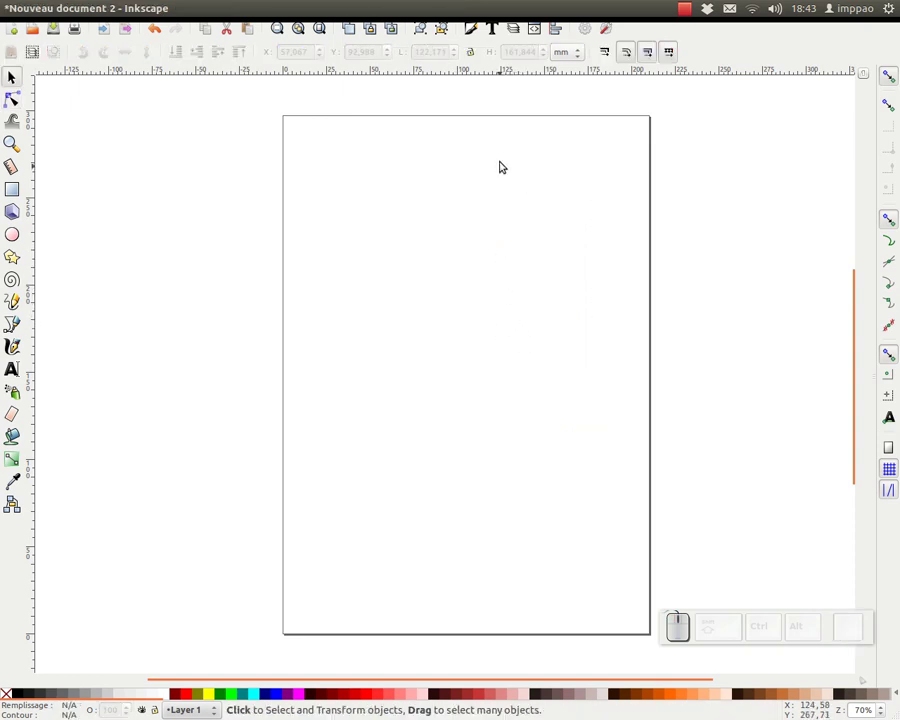
click(474, 27)
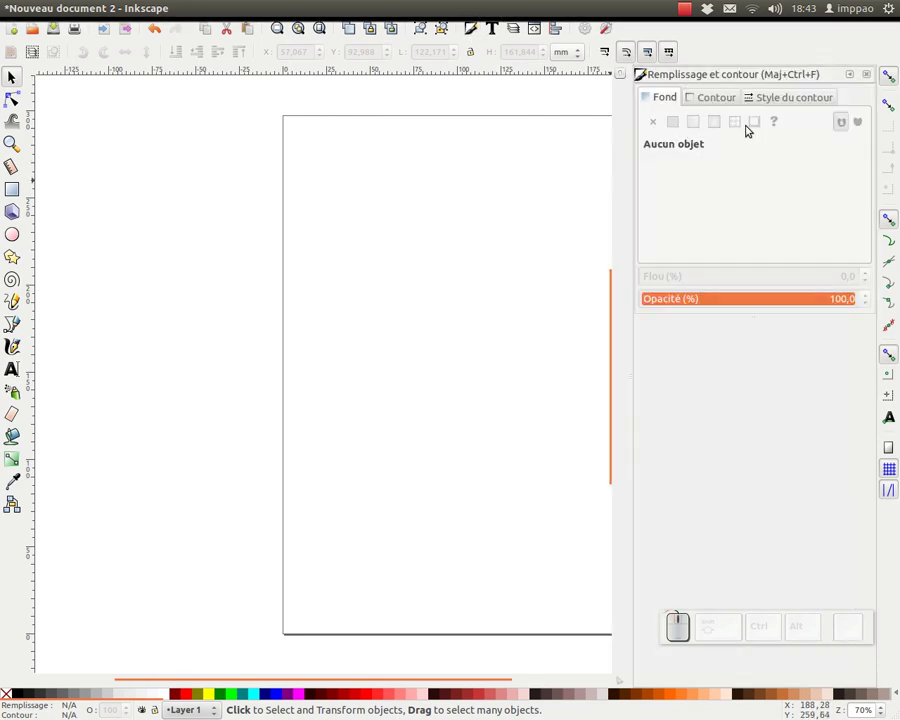
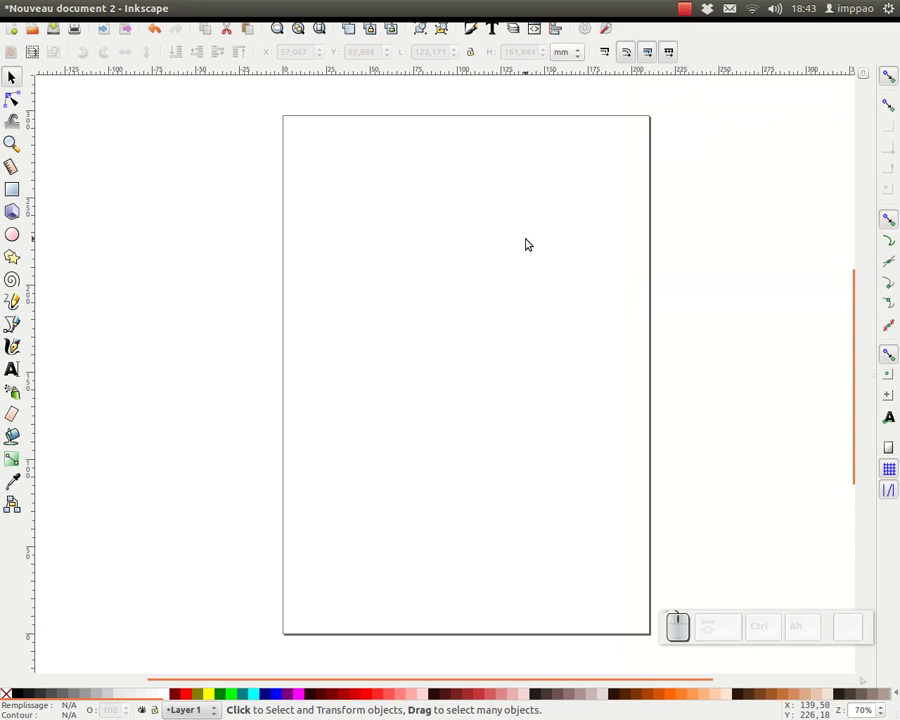
key(F6)
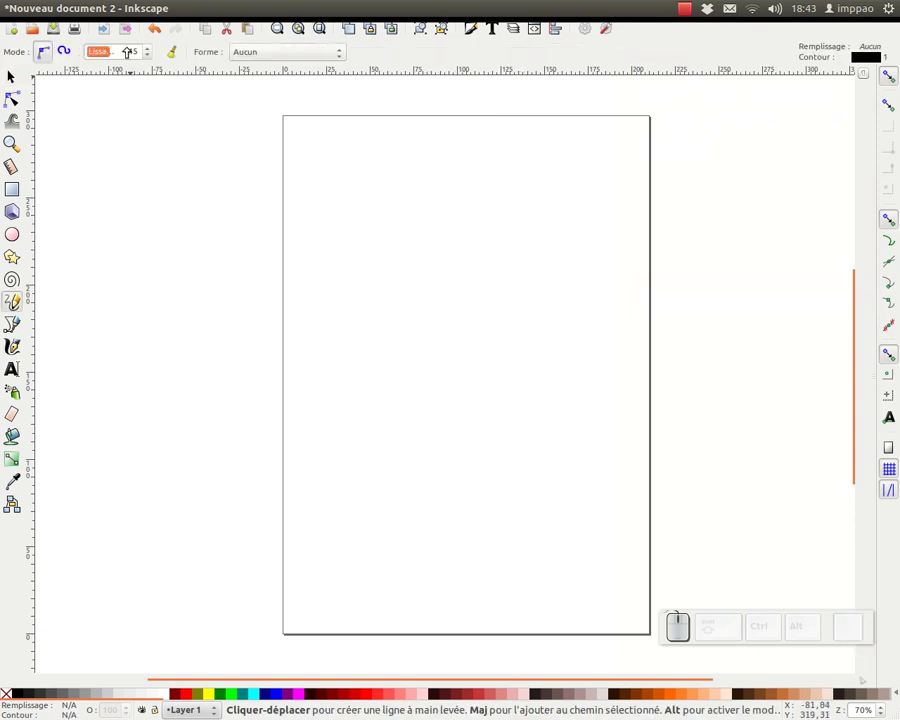
Step: Draw a closed freehand oval near the page top and begin adjusting its curve
drag(480, 178, 496, 197)
key(F2)
click(496, 158)
click(470, 145)
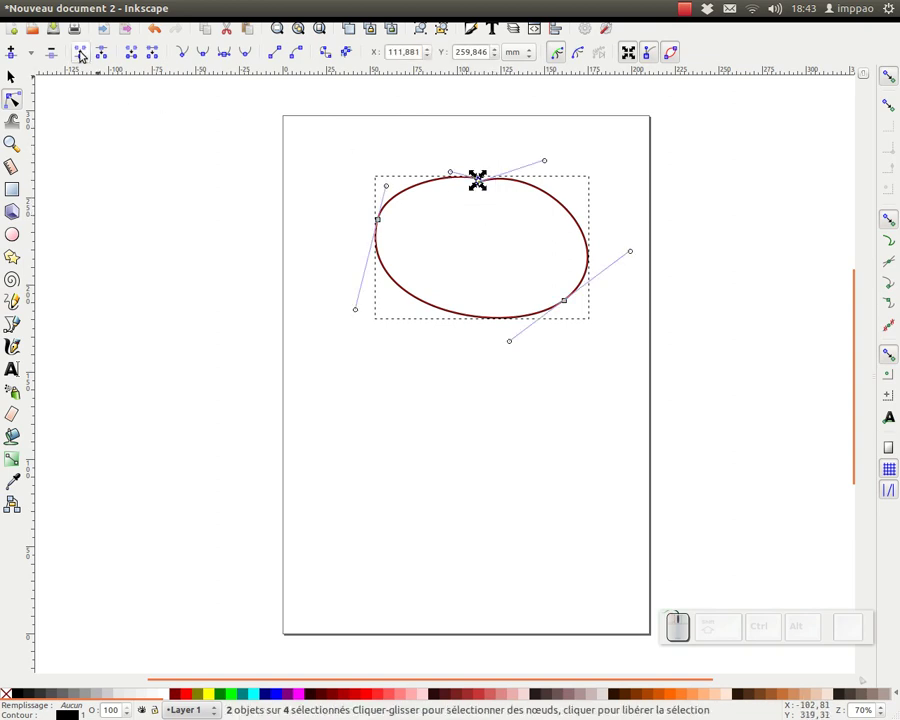
drag(83, 48, 484, 179)
Step: Make the oval's top and left nodes smooth, levelling the top handles to flatten it
click(482, 179)
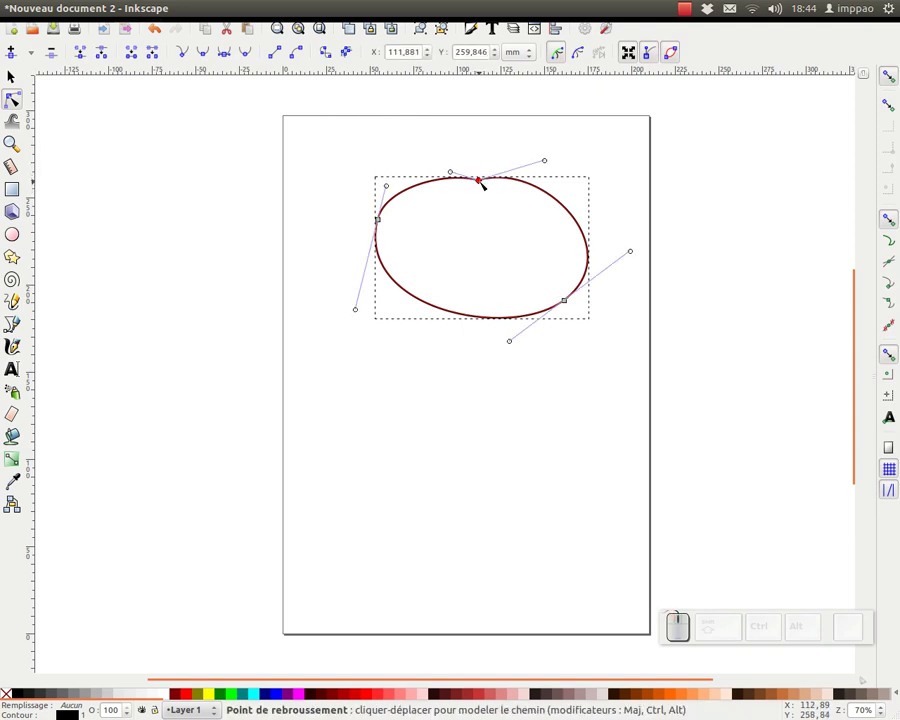
click(484, 177)
drag(551, 170, 545, 184)
click(542, 180)
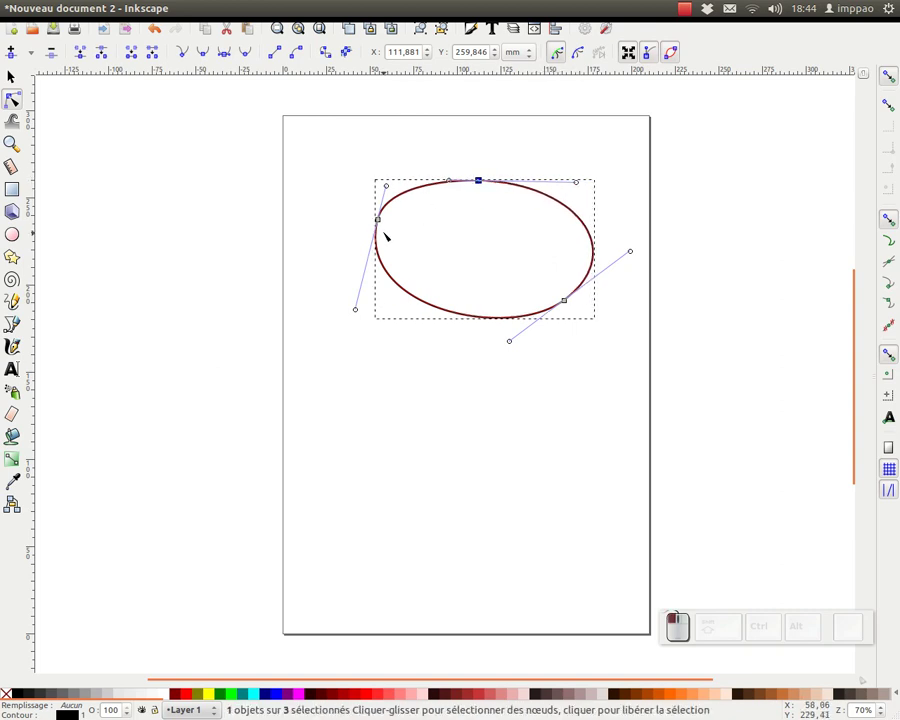
click(382, 220)
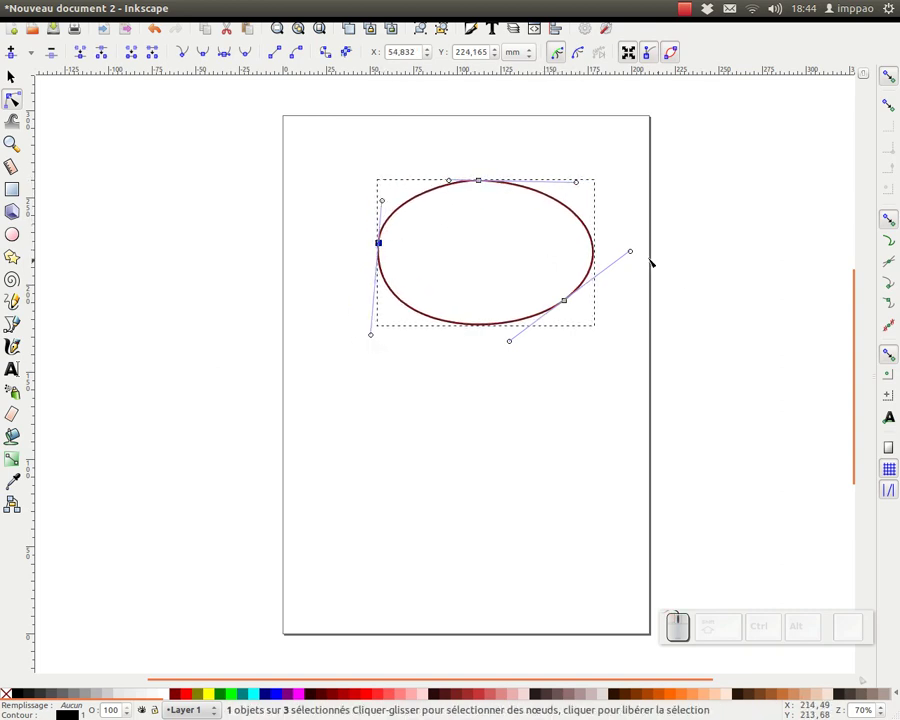
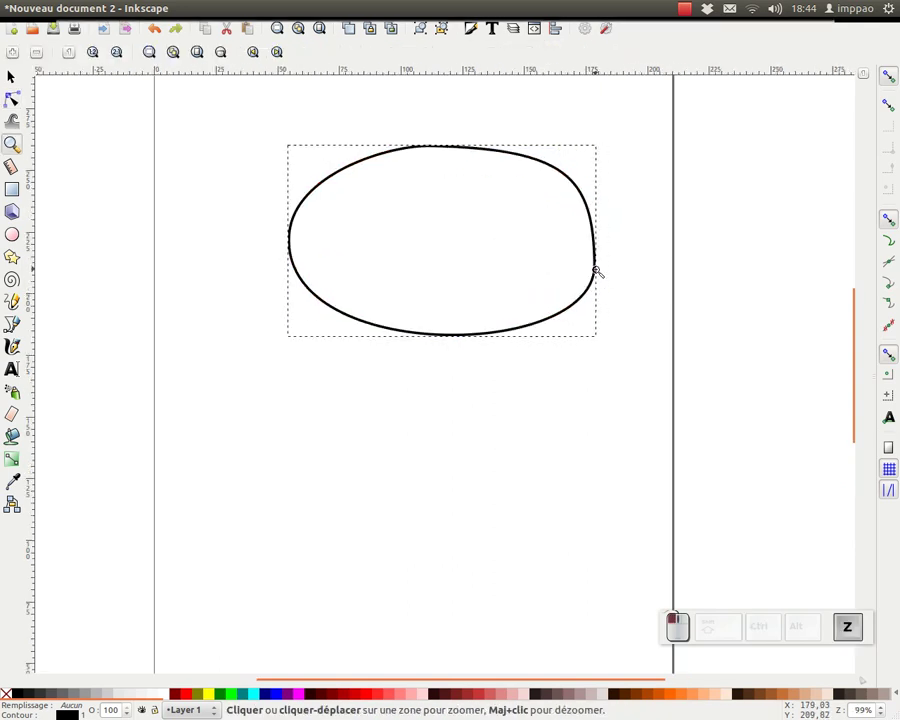
Step: Round out the oval's flat right side into a head-like outline
key(F2)
drag(598, 263, 599, 149)
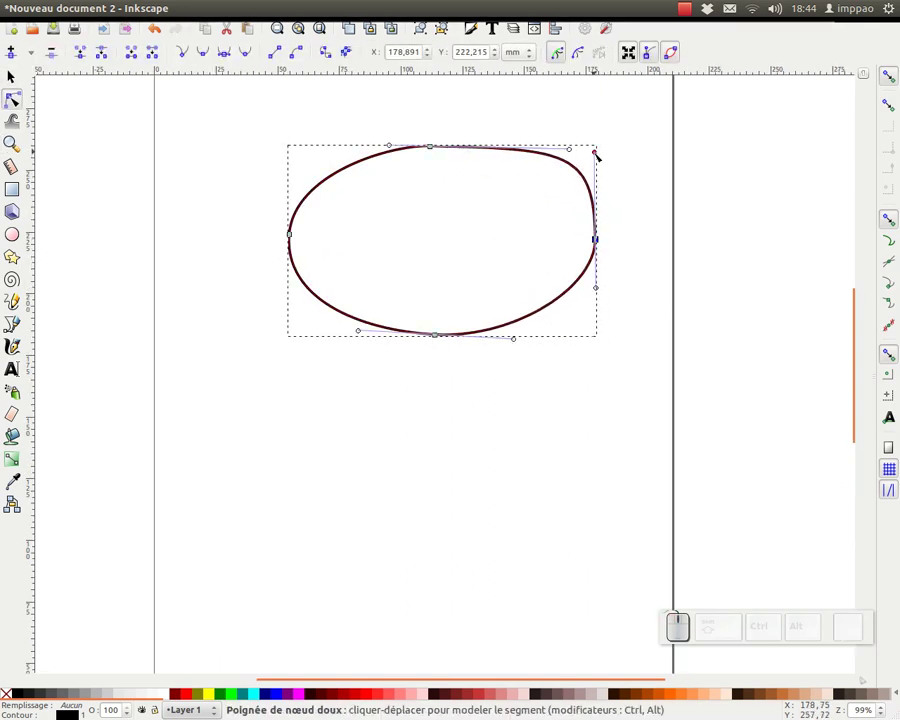
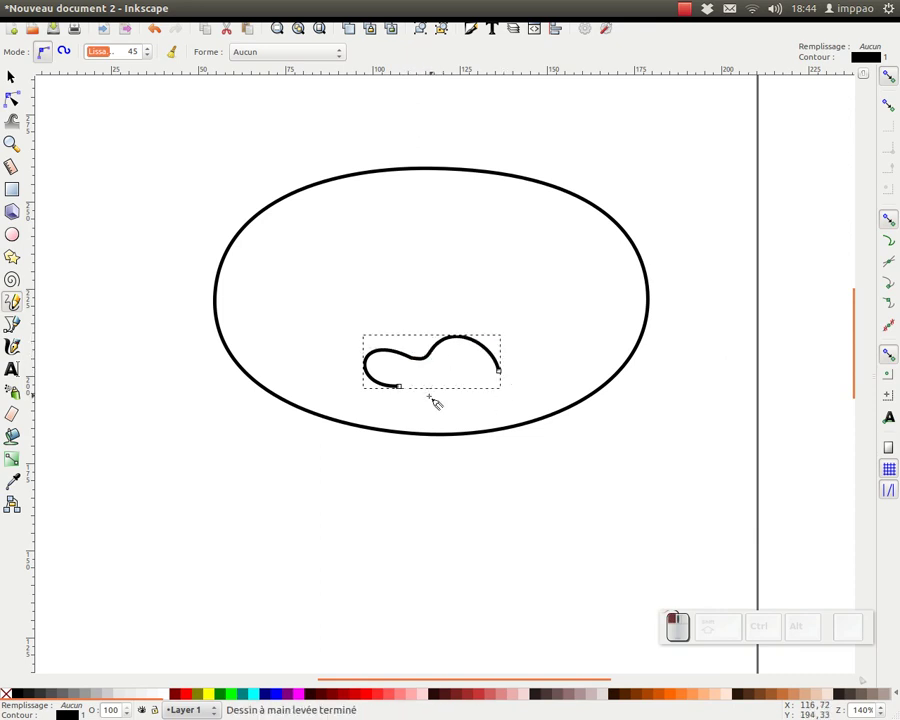
Step: Reshape the small curve, join its ends into a closed pointed teardrop lip shape
drag(410, 387, 461, 384)
key(F2)
drag(445, 377, 469, 366)
drag(493, 378, 511, 365)
click(501, 345)
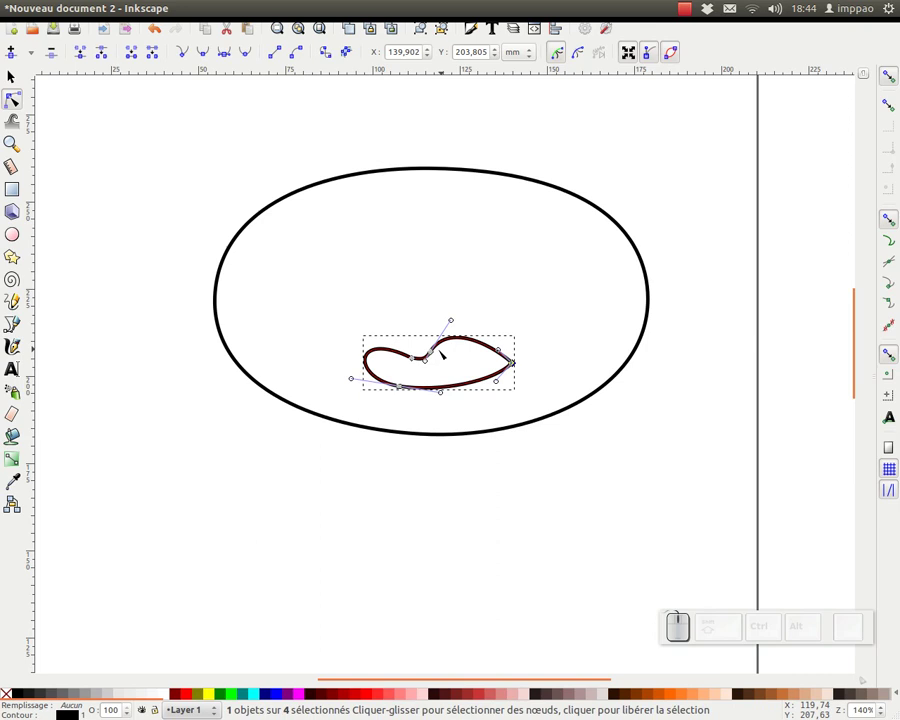
click(434, 350)
click(416, 356)
drag(378, 349, 457, 388)
Step: Scale both lip shapes to suit the face and place them near its lower edge
key(F1)
click(453, 362)
key(F6)
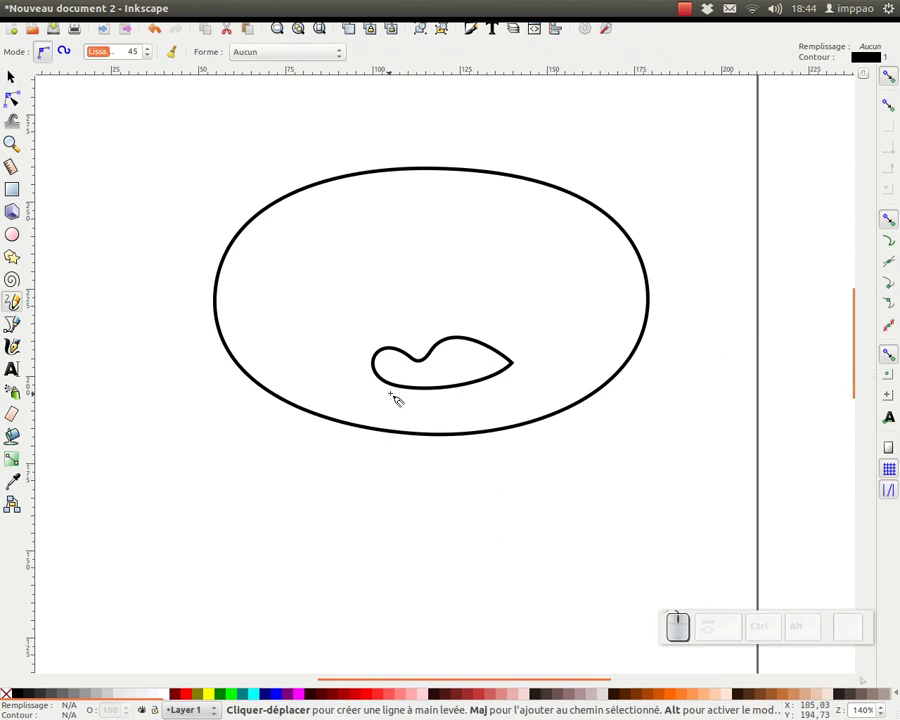
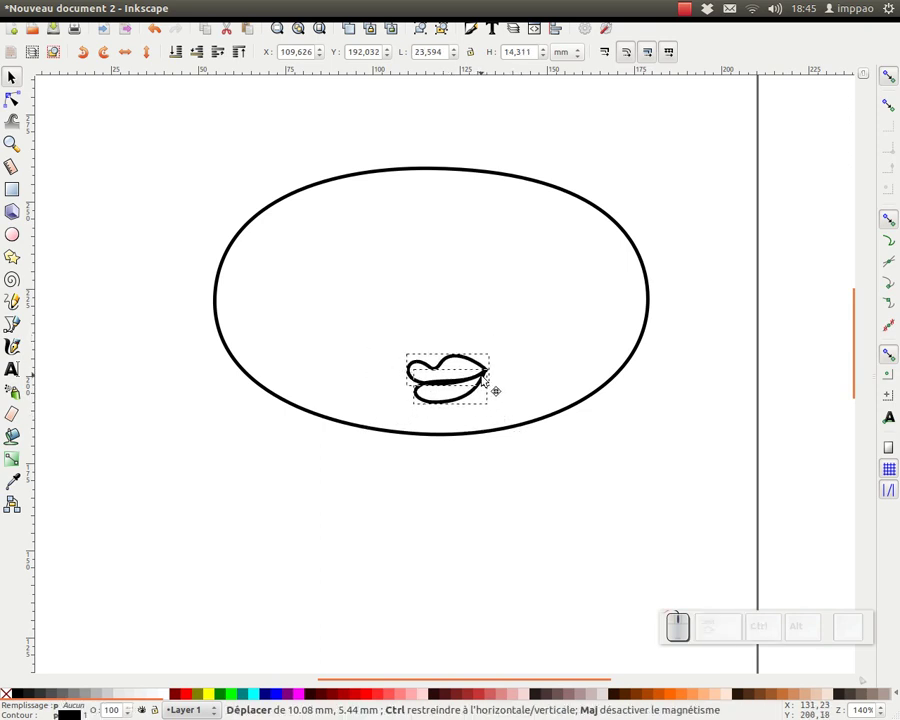
click(513, 360)
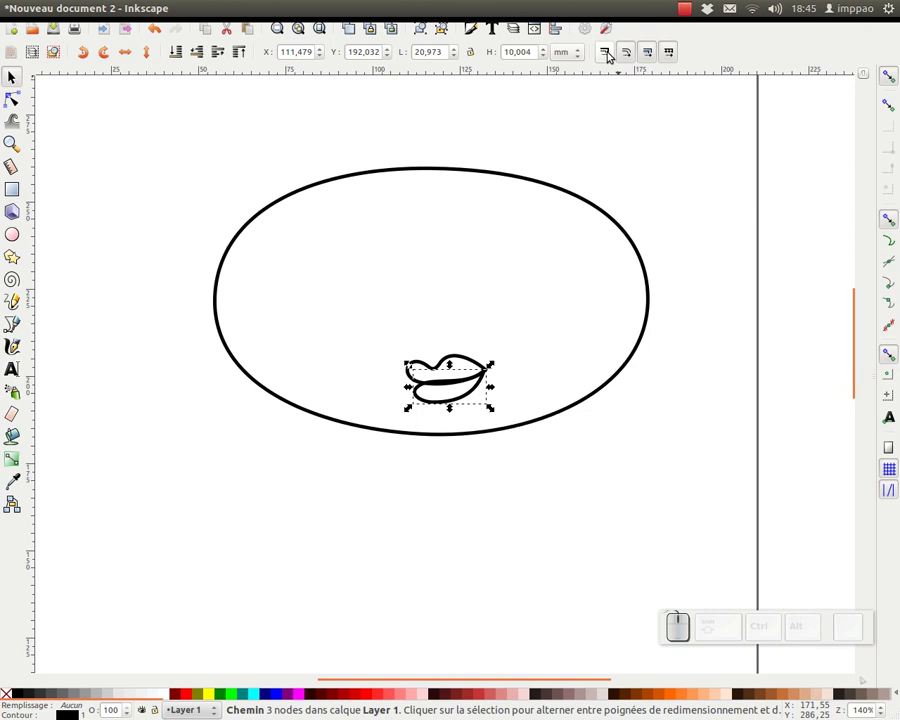
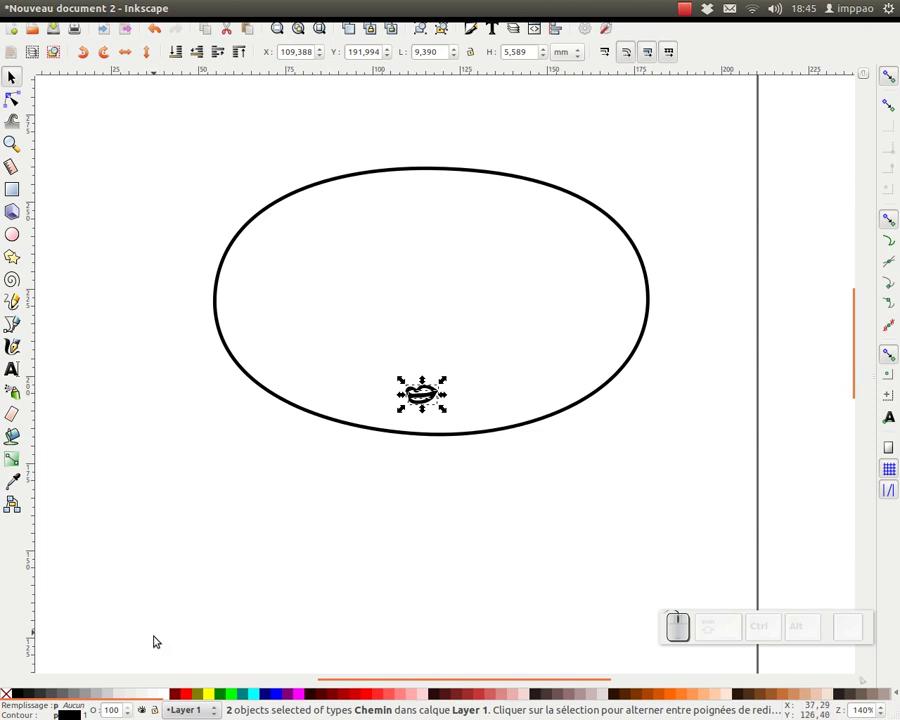
drag(446, 375, 522, 331)
key(ctrl+z)
click(524, 333)
drag(422, 410, 395, 428)
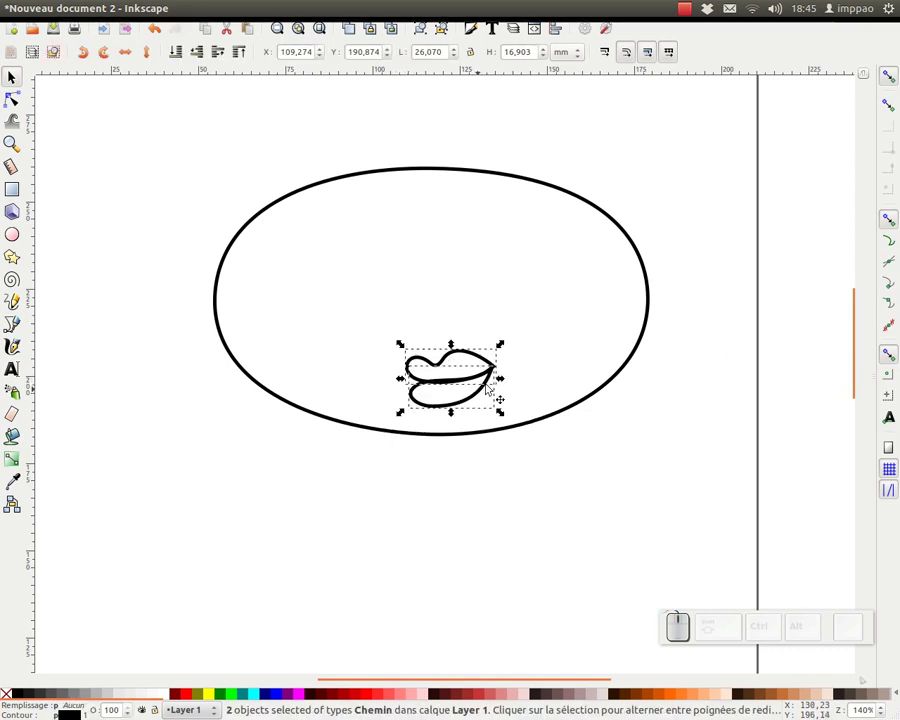
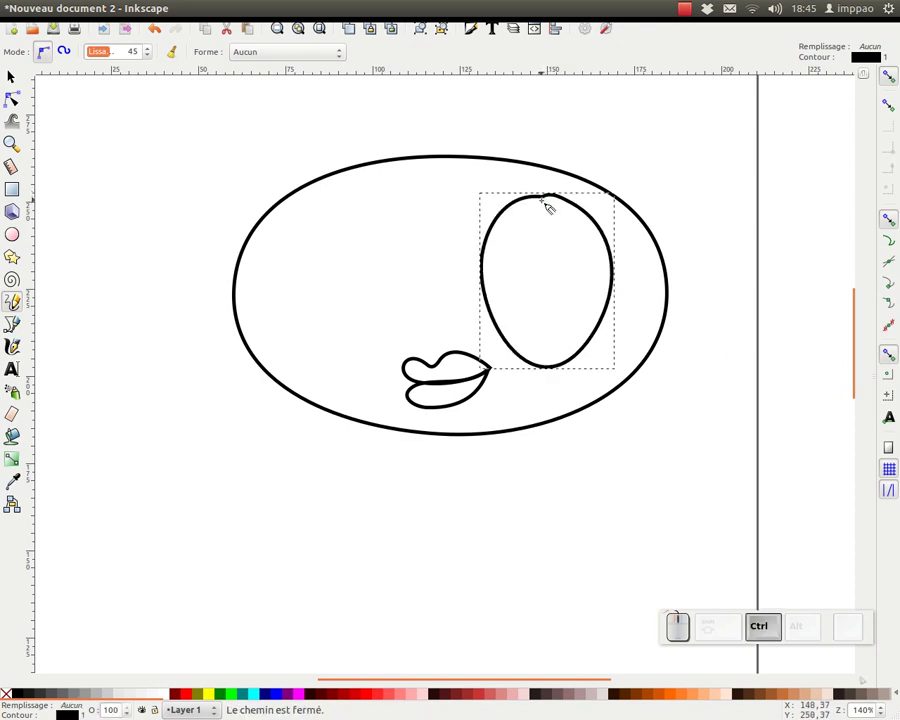
Step: Delete a segment of the eye outline to reshape the egg-shaped loop
key(F2)
click(546, 197)
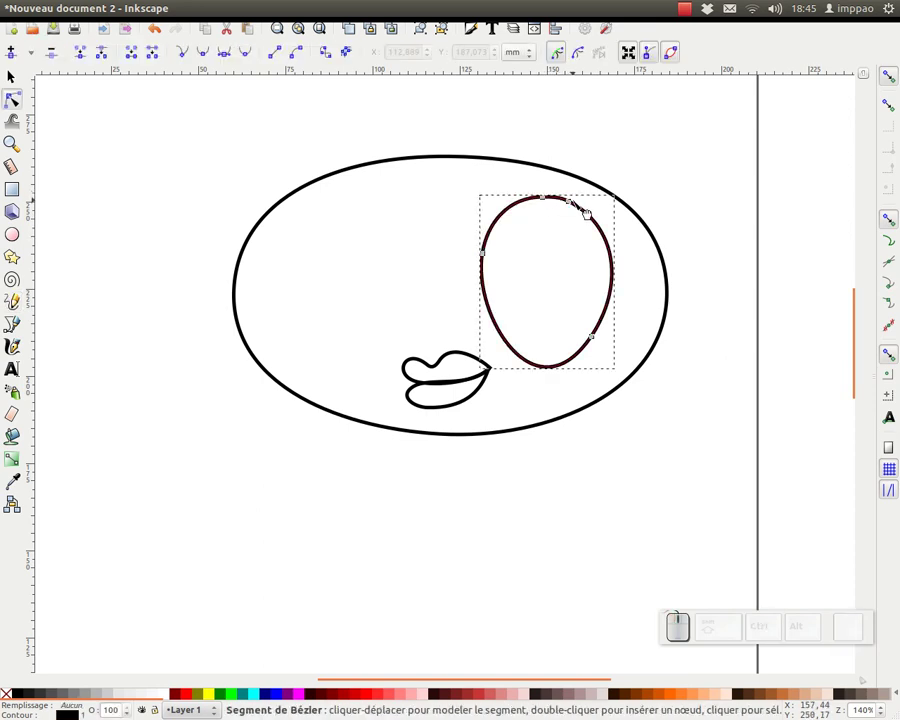
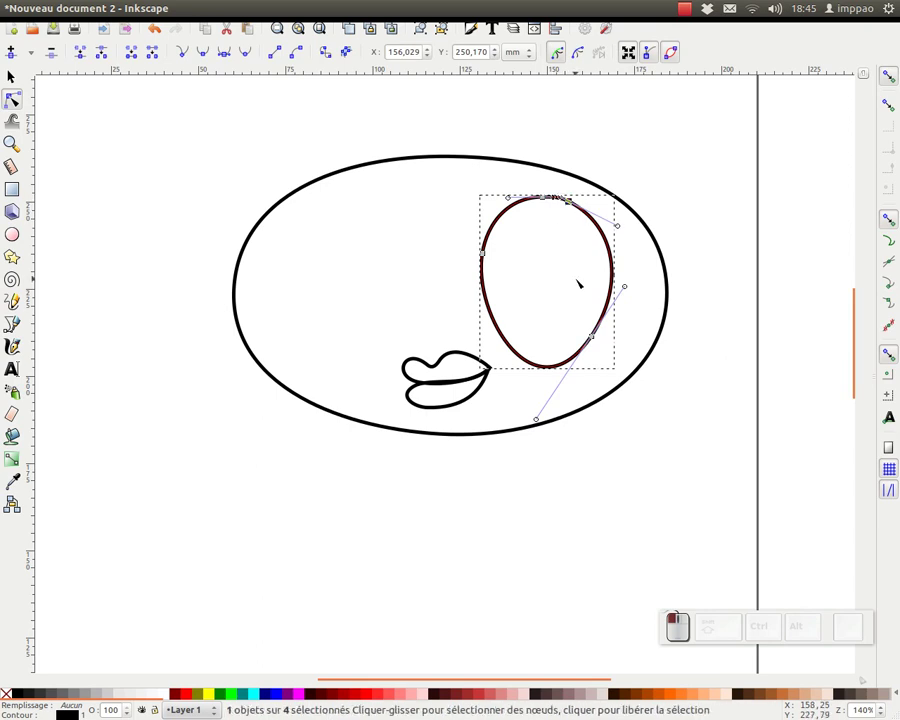
key(Delete)
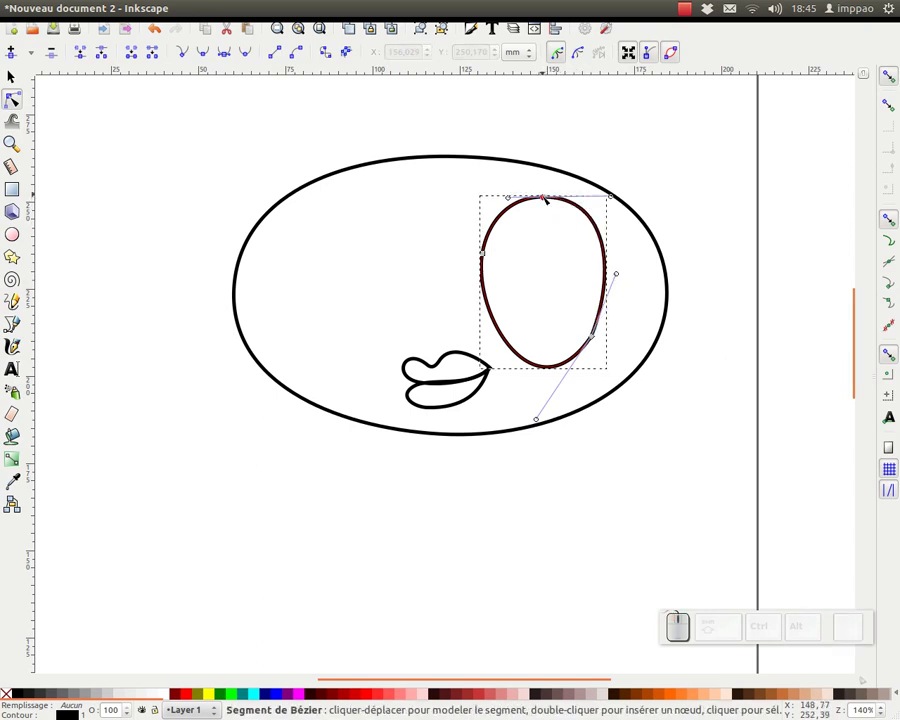
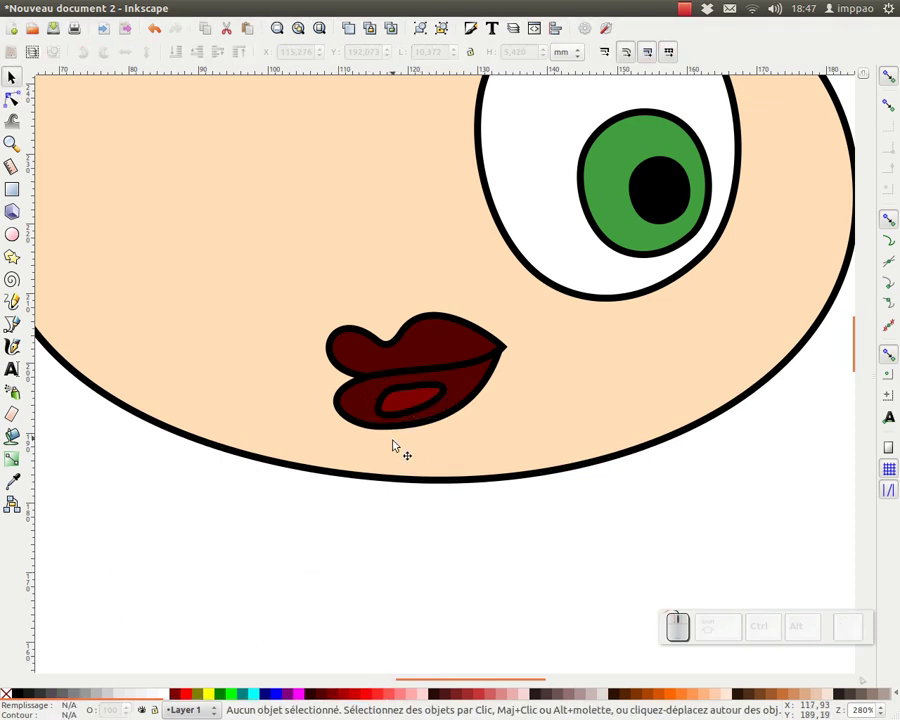
Step: Remove the stroke paint from all face shapes, leaving a borderless peach face, eye and lips
key(KP_Subtract)
drag(167, 500, 142, 492)
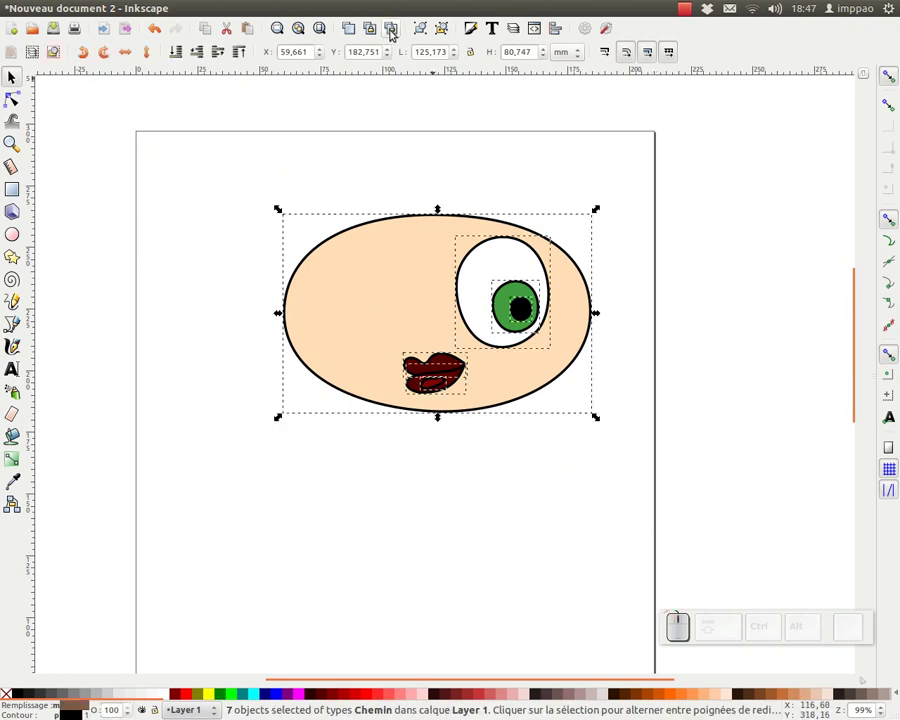
click(473, 32)
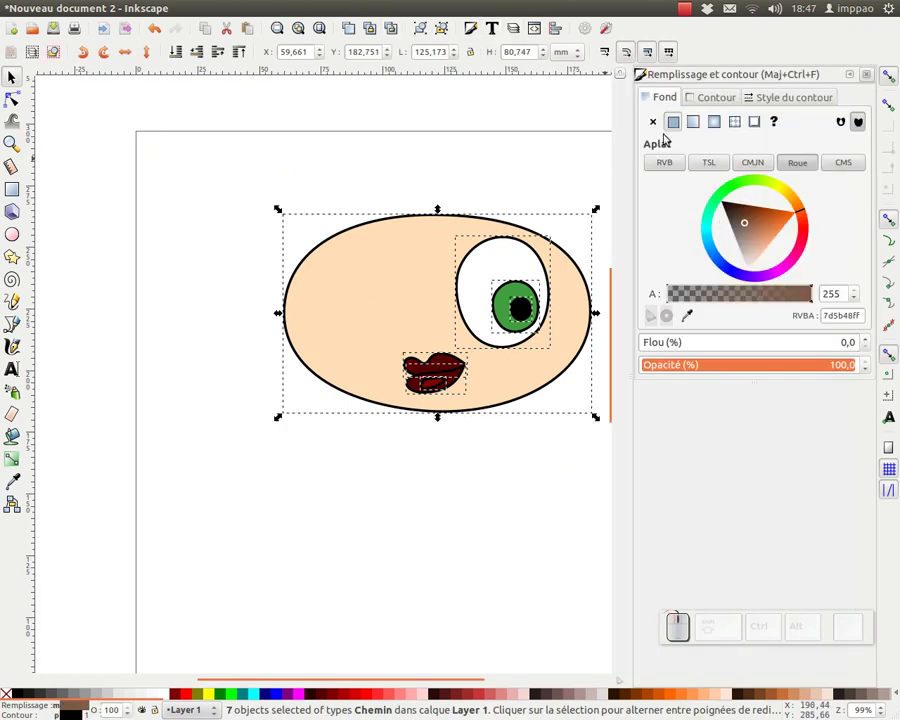
click(717, 97)
click(654, 123)
click(573, 178)
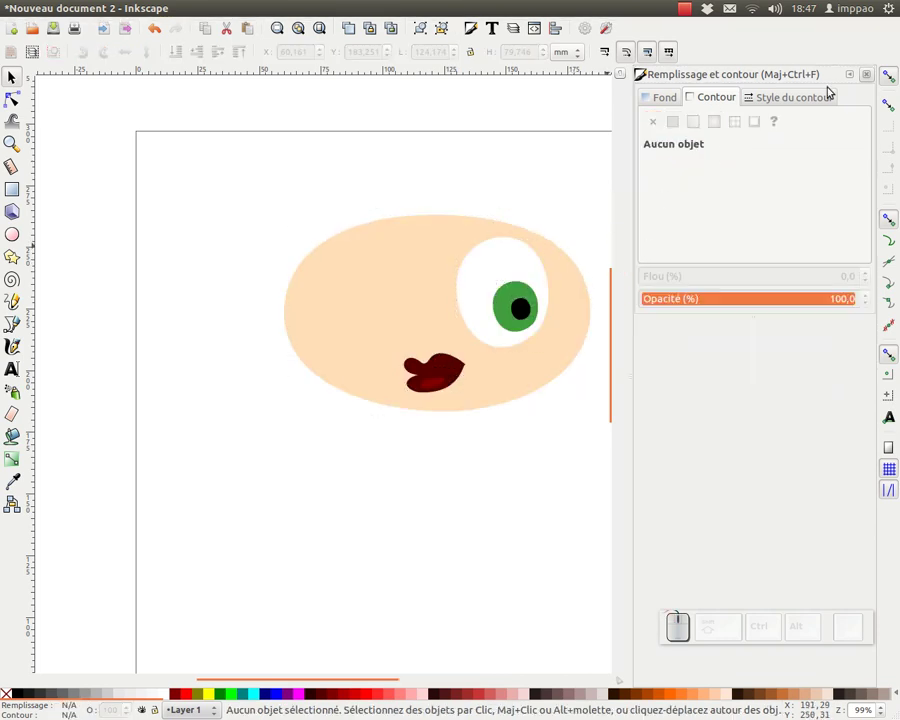
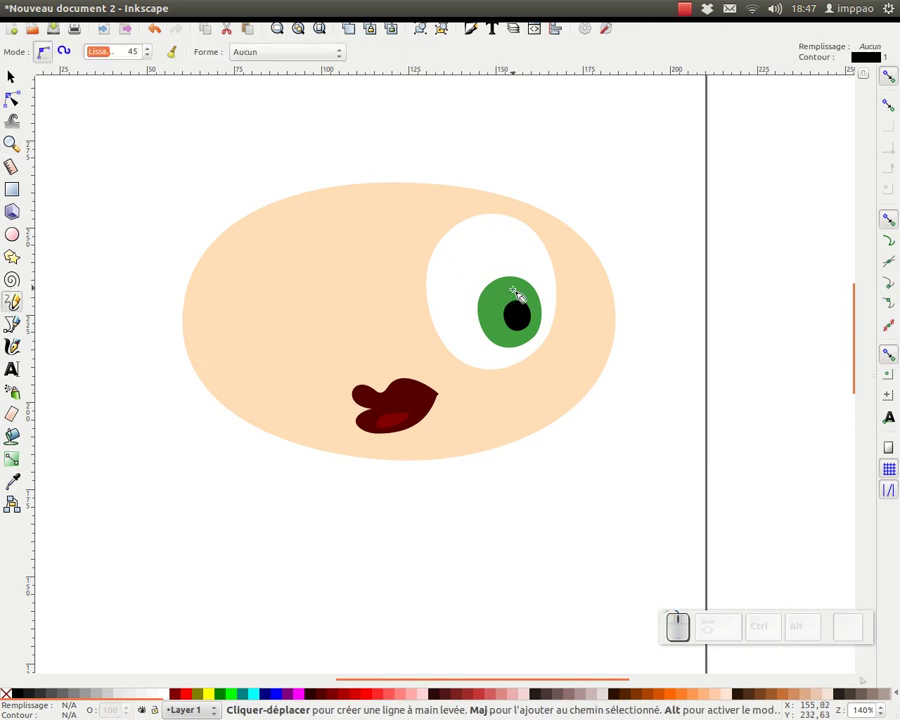
Step: Draw a closed freehand eyelid shape arcing over the eye and back across the iris
drag(435, 318, 455, 320)
drag(434, 320, 549, 315)
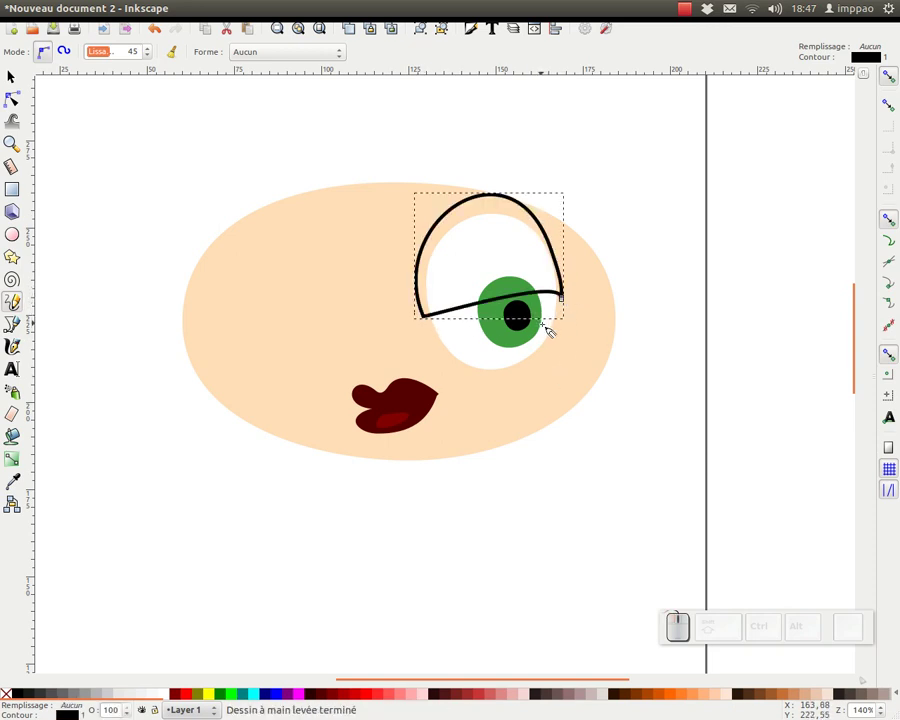
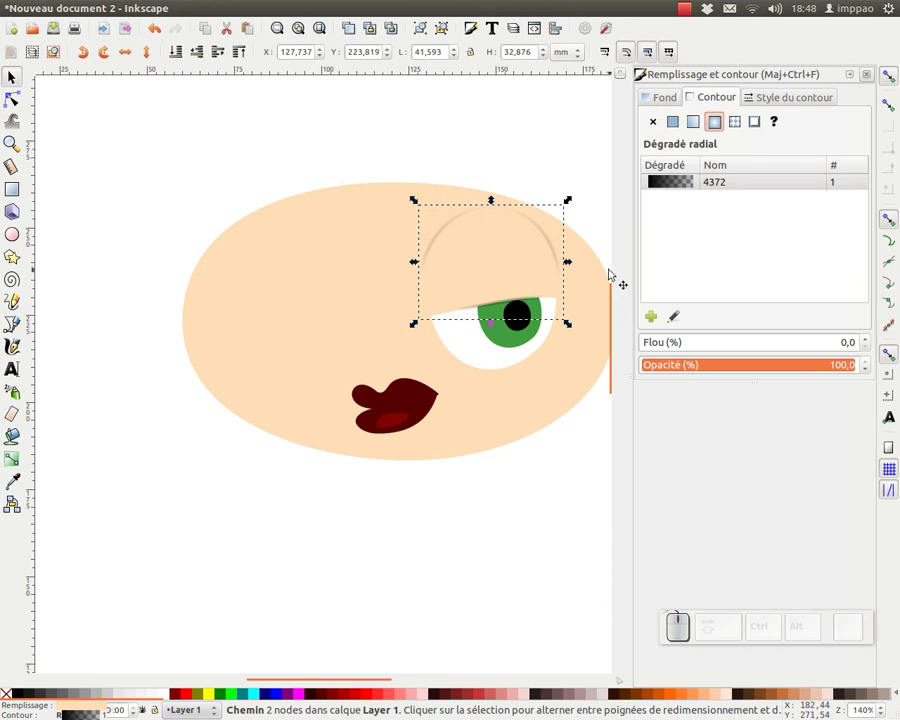
Step: Give the eyelid shape a radial gradient fill
key(ctrl+z)
click(657, 94)
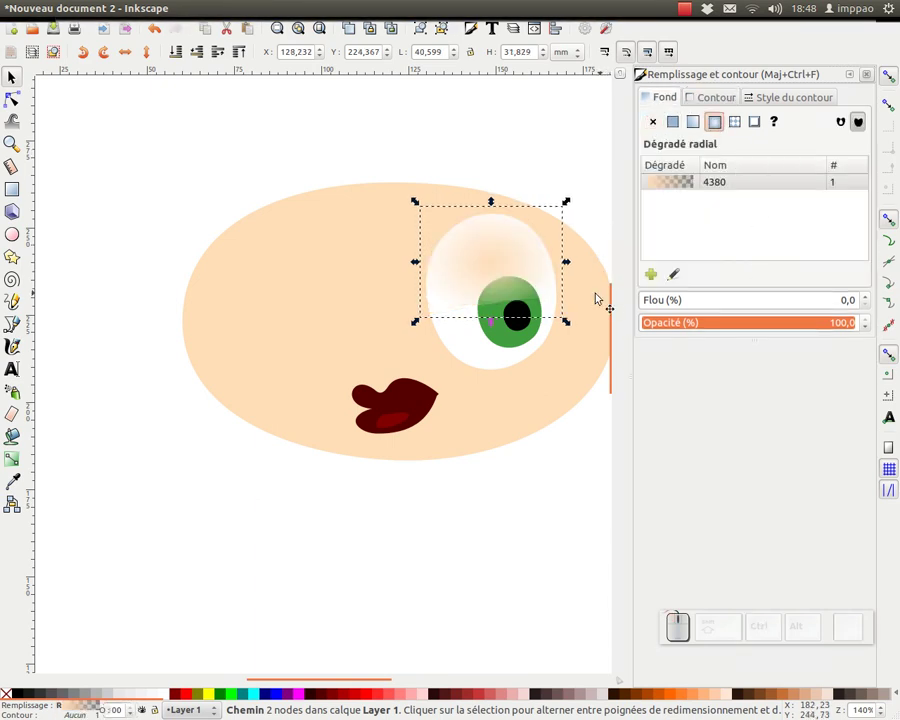
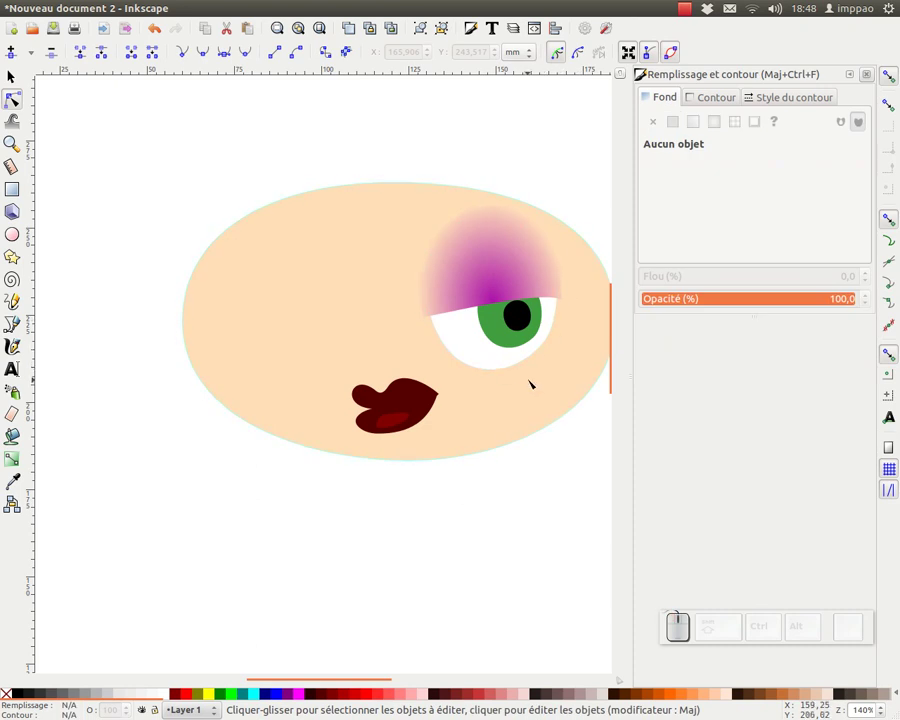
Step: Draw the black eyeliner line along the top of the eye with the Pencil tool
key(F7)
key(F6)
drag(432, 318, 581, 282)
click(579, 284)
click(570, 292)
key(ctrl+z)
drag(424, 320, 594, 293)
Step: Add a few curled upswept lashes at the eye's outer corner
key(F2)
click(564, 287)
key(F6)
click(569, 287)
click(584, 264)
click(582, 283)
click(594, 266)
click(585, 290)
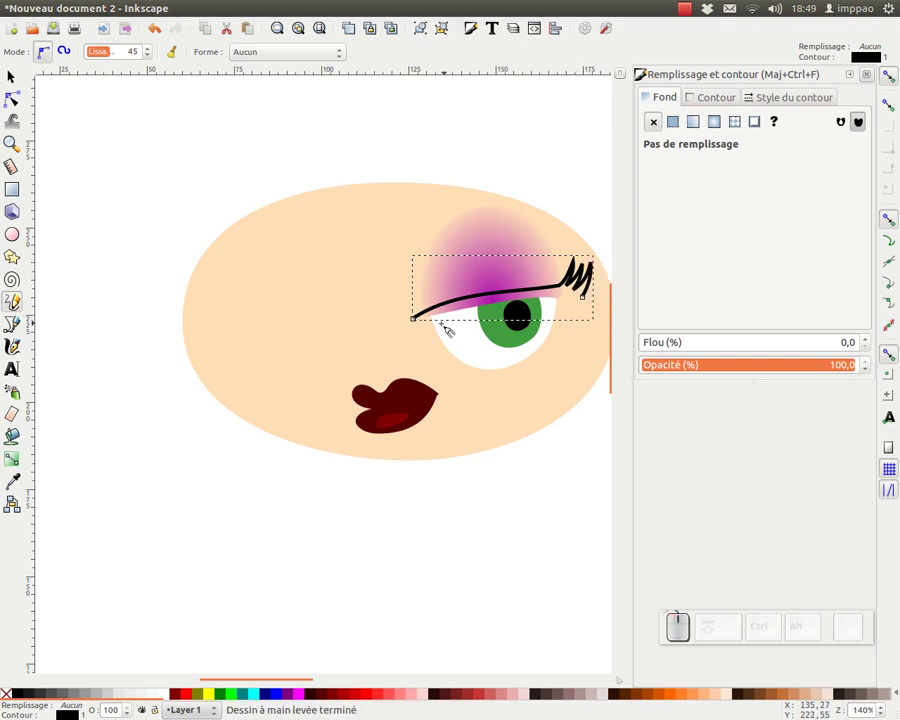
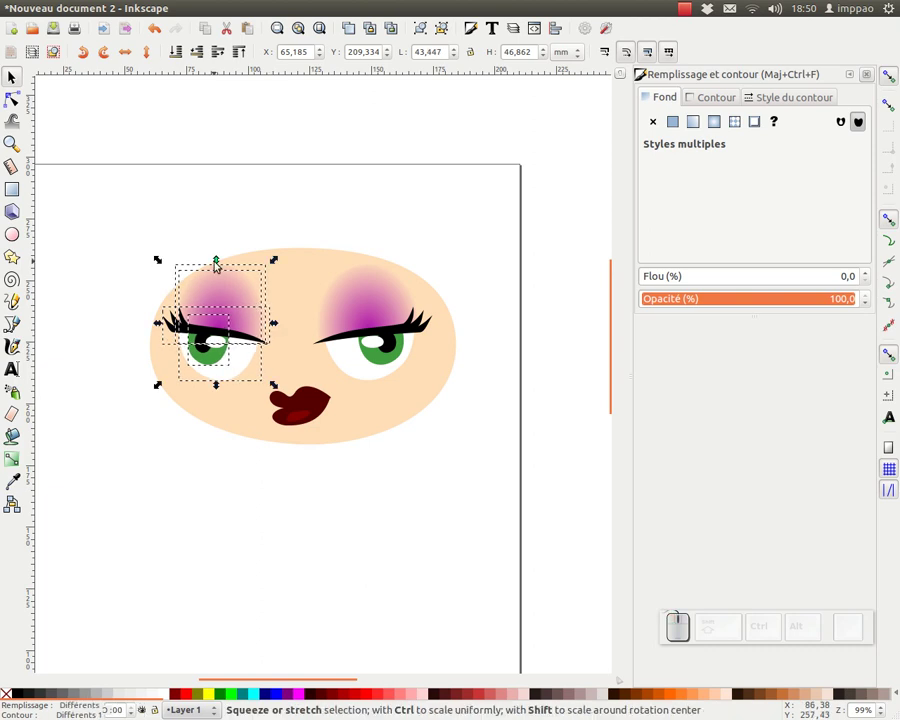
Step: Resize the mirrored left eye copy to match the right eye
drag(276, 324, 217, 259)
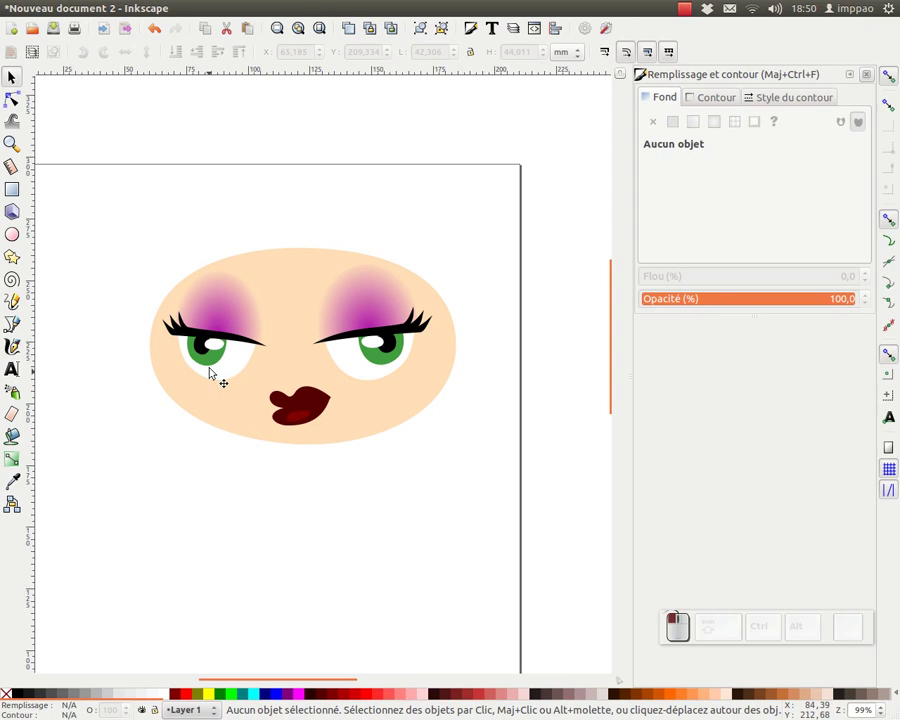
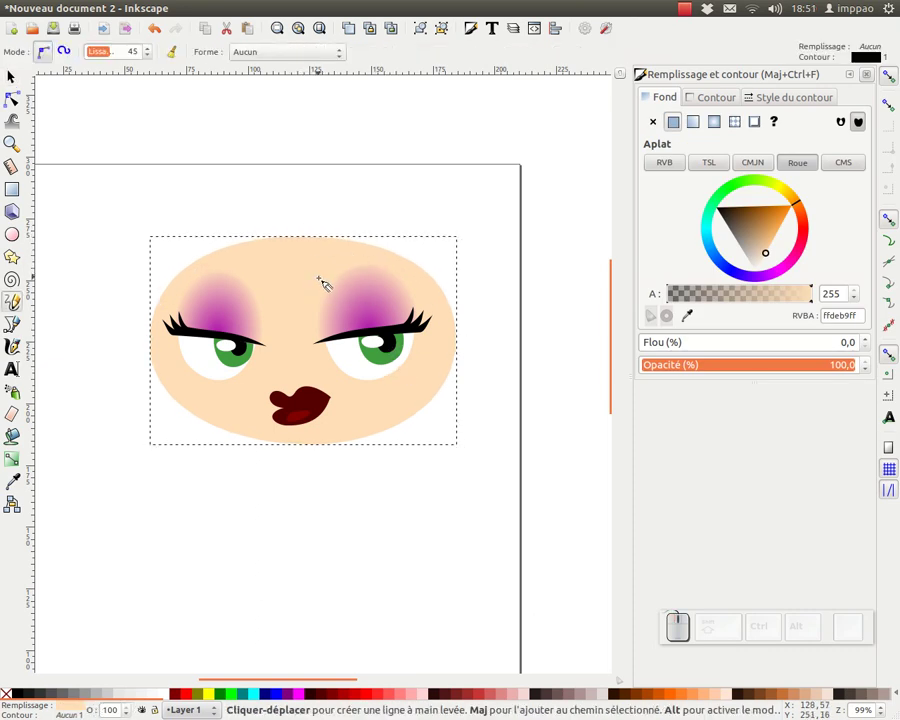
Step: Adjust the iris so both eyes glance the same way
click(325, 280)
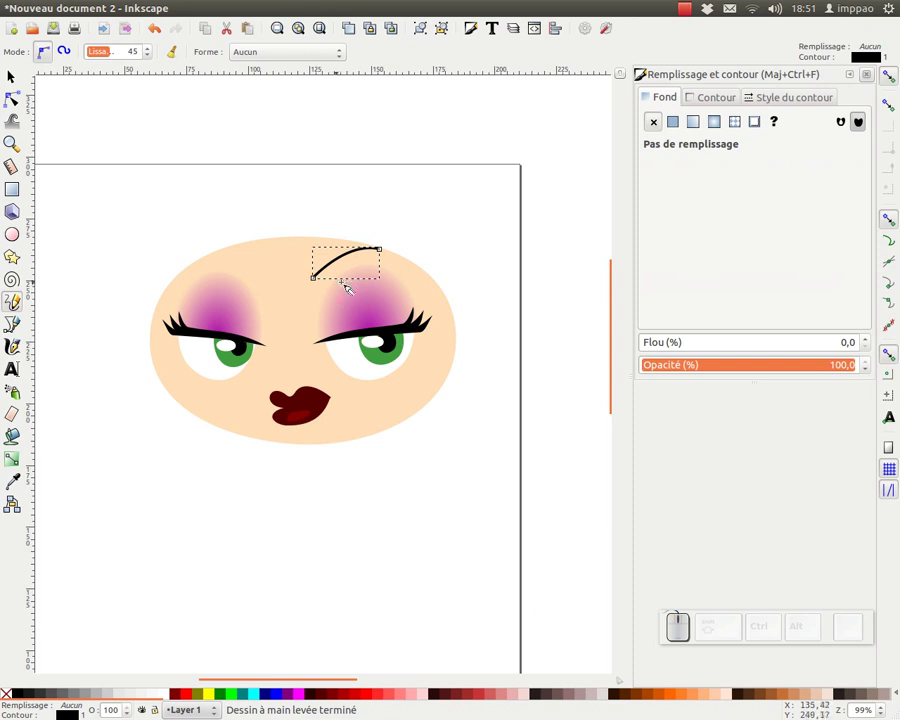
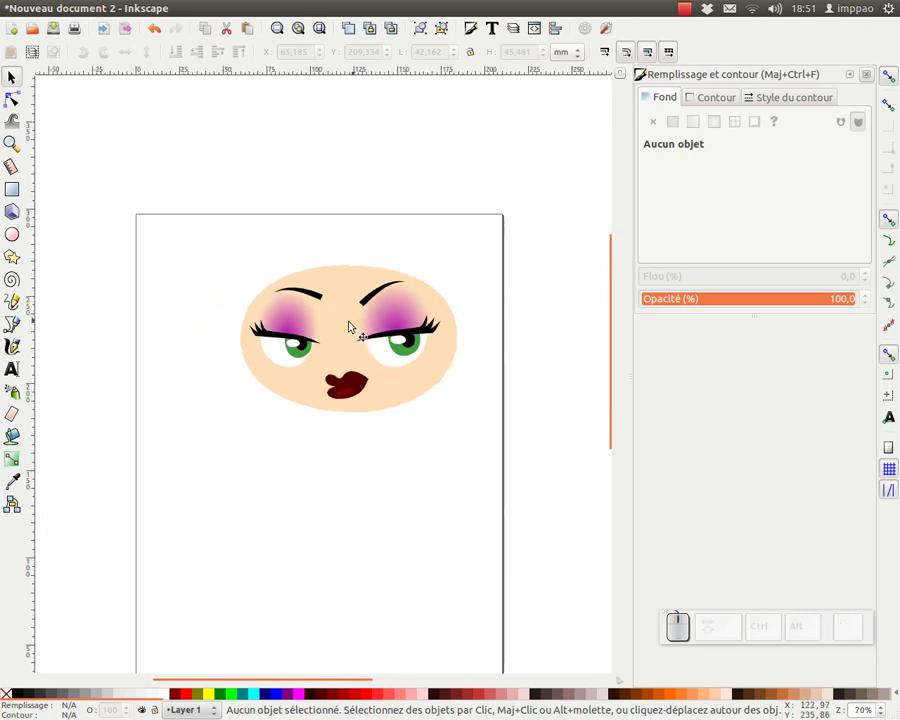
Step: Sketch the left hair outline freehand from the head's top down its left side
key(F6)
drag(355, 251, 250, 403)
click(241, 397)
click(246, 382)
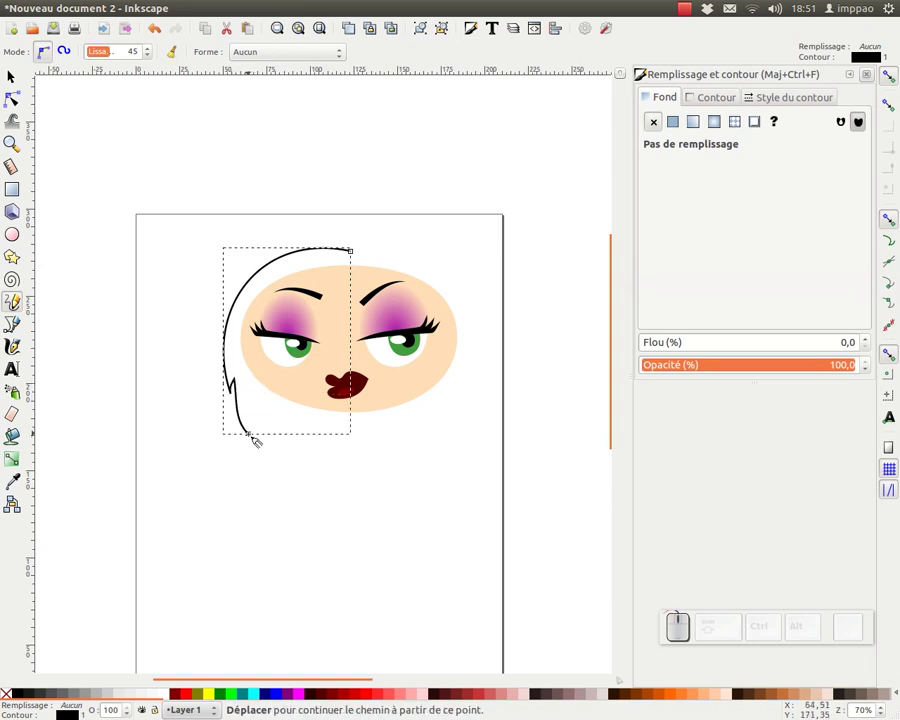
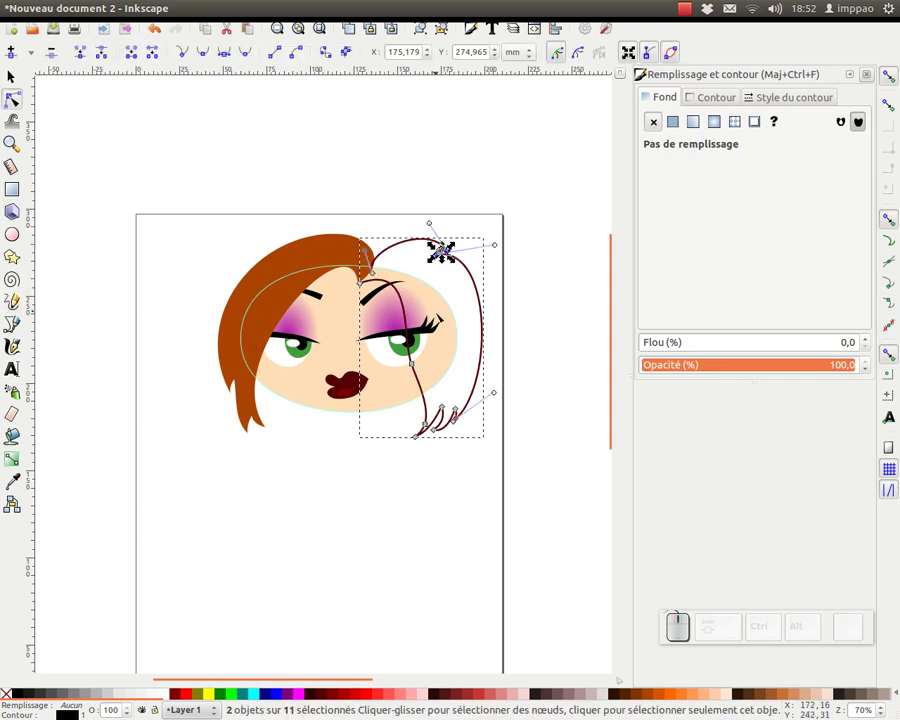
Step: Delete a stray node and bend the right hair outline outward around the head
key(Delete)
drag(440, 263, 376, 273)
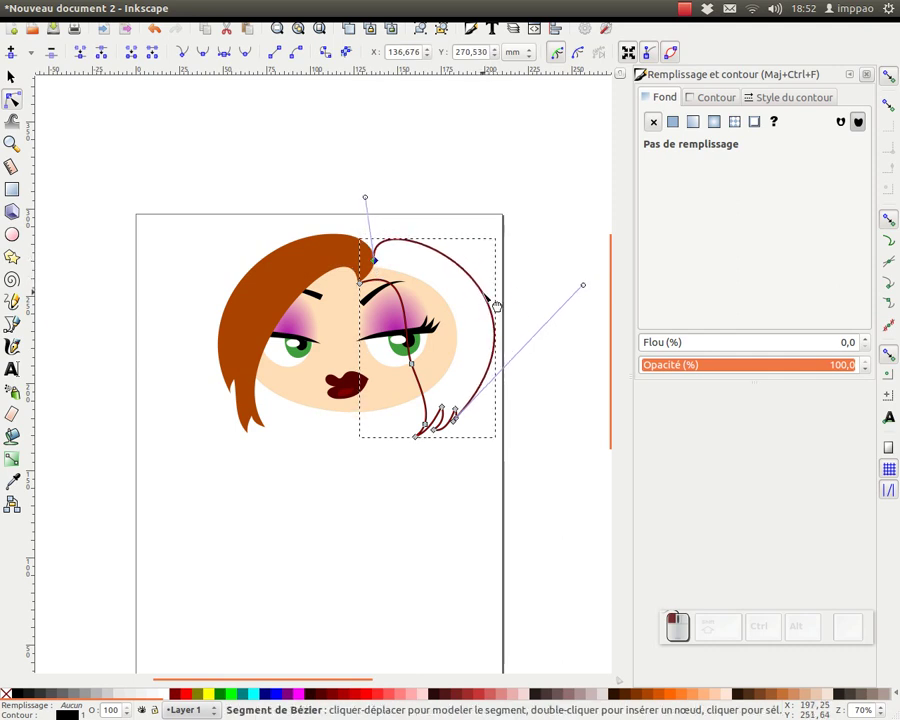
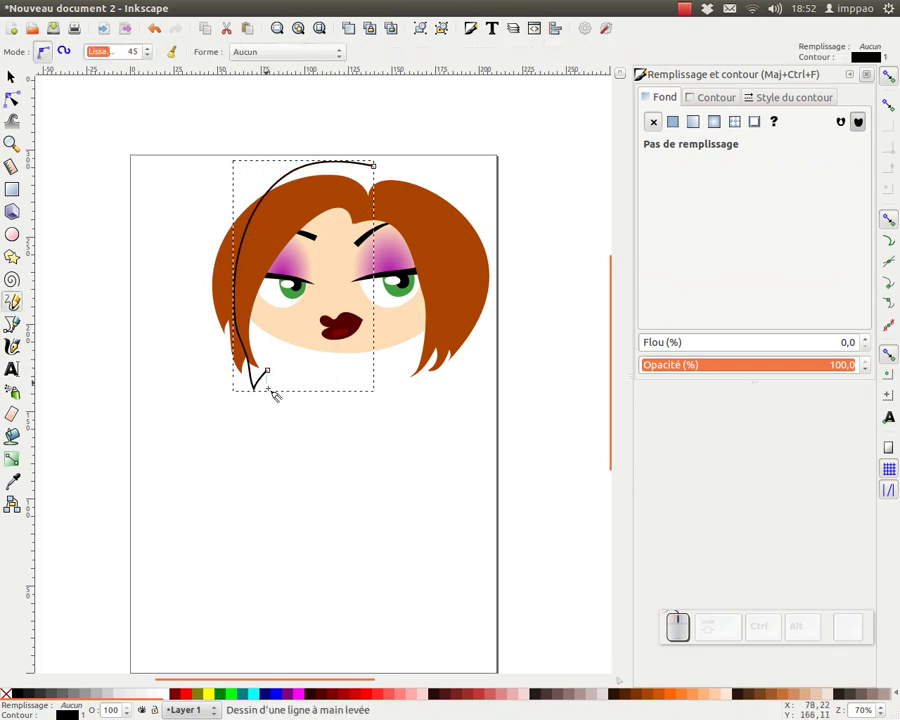
Step: Close the hair shape with a jagged fringe and remove its outline stroke
click(298, 380)
click(303, 401)
click(336, 400)
click(371, 391)
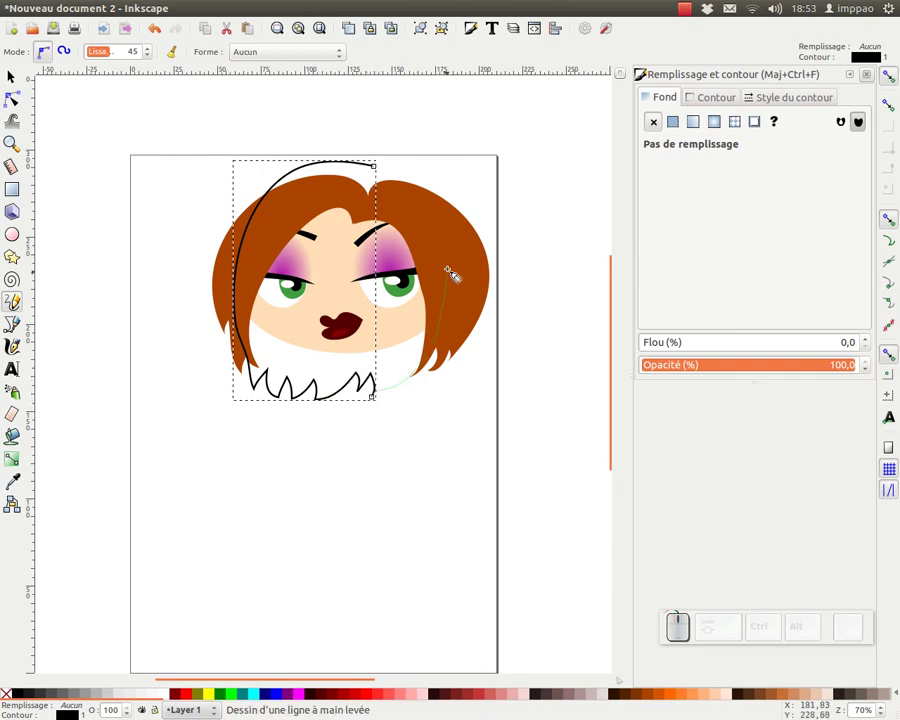
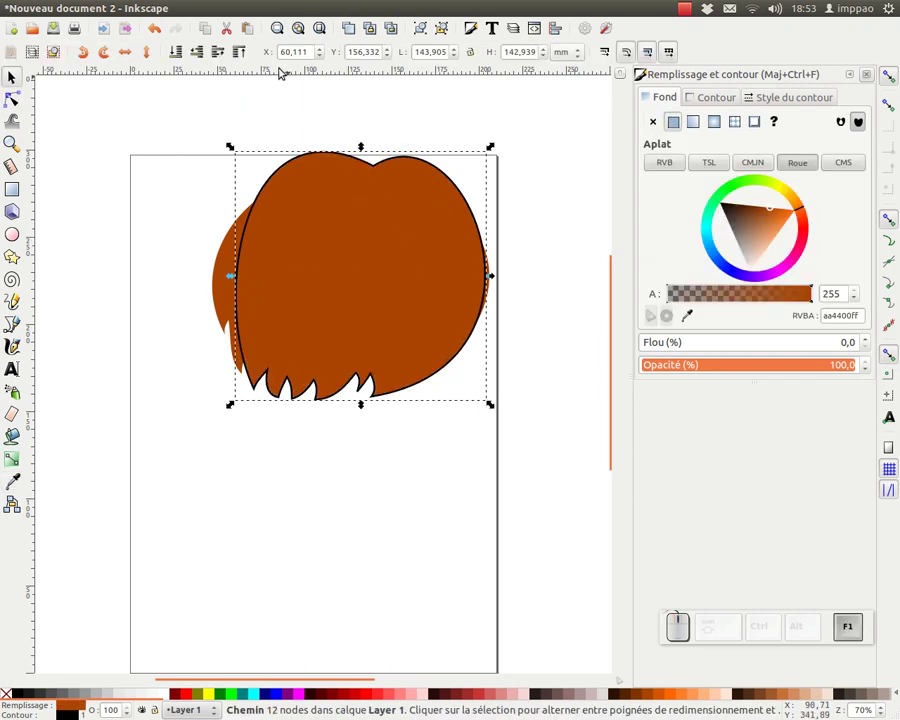
click(180, 56)
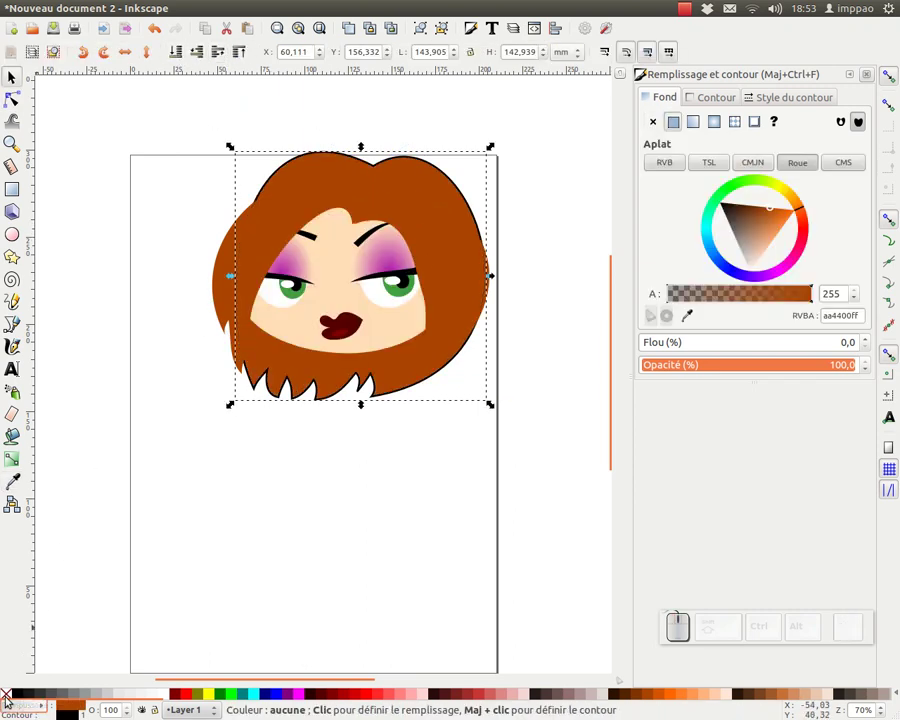
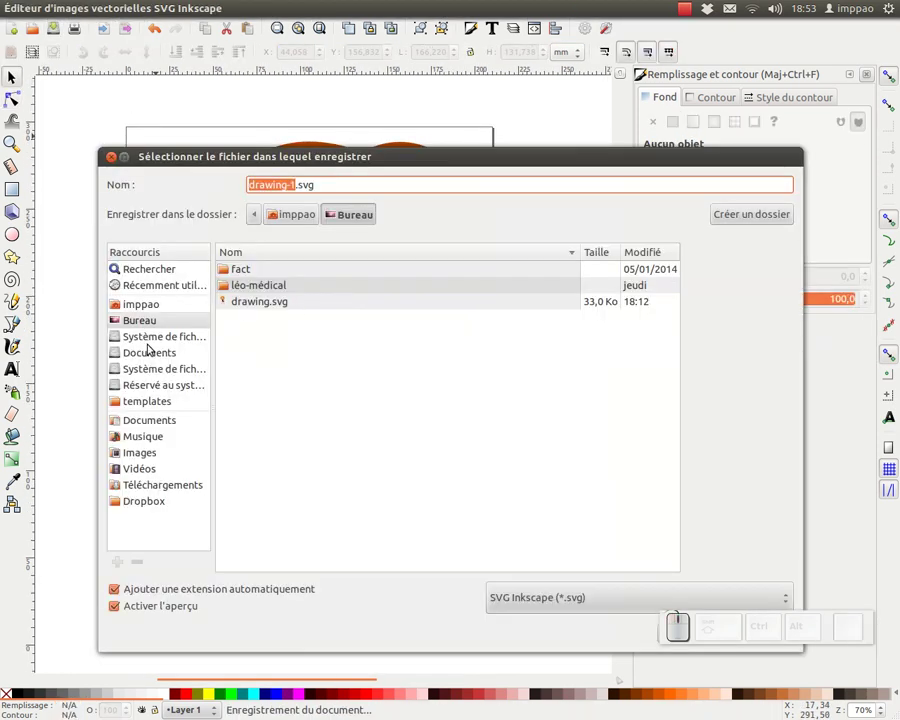
Step: Save the drawing to the desktop as 14dc_illus_arthur_depins_copie.svg
click(140, 316)
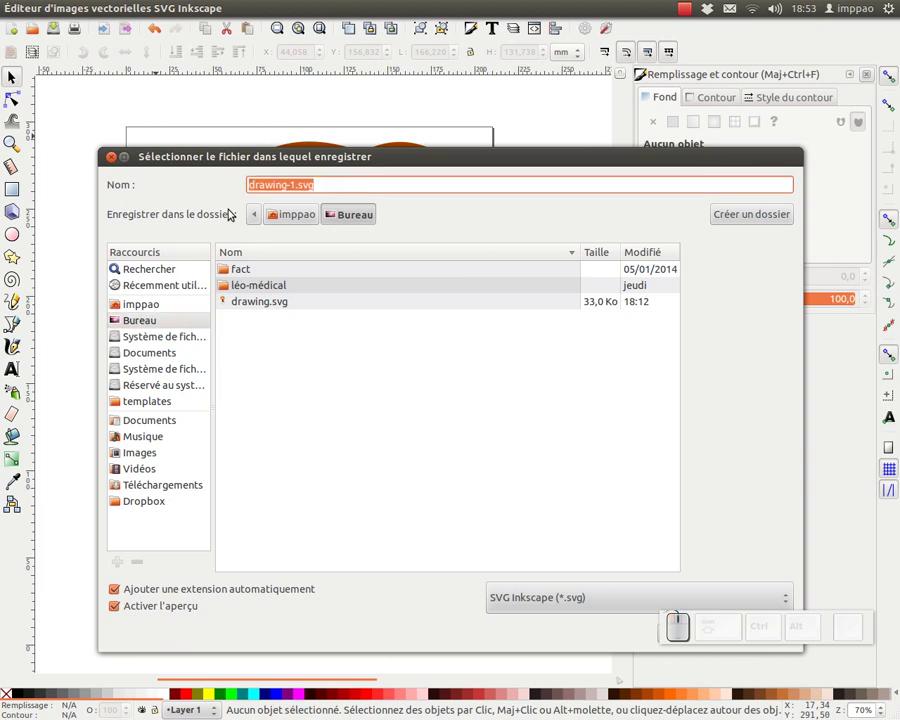
click(231, 210)
key(KP_1)
key(KP_4)
key(d)
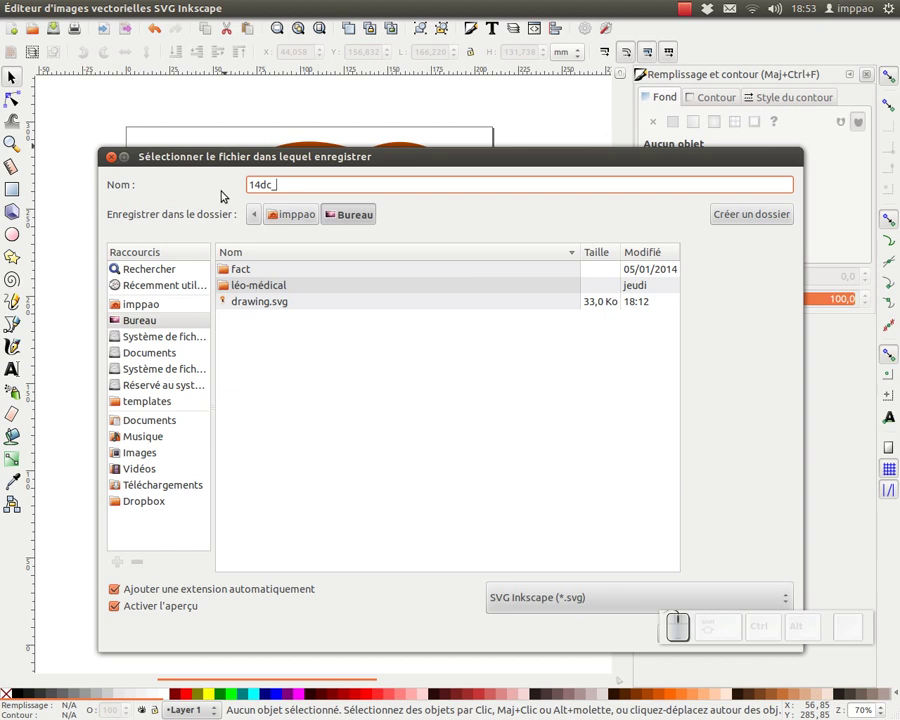
key(i)
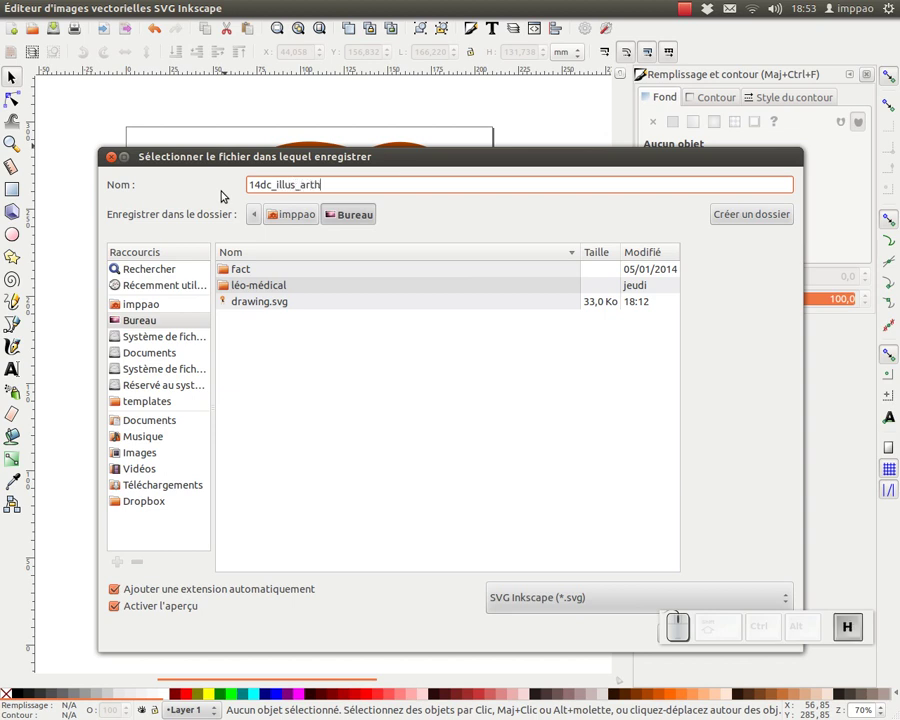
key(d)
key(p)
key(n)
key(BackSpace)
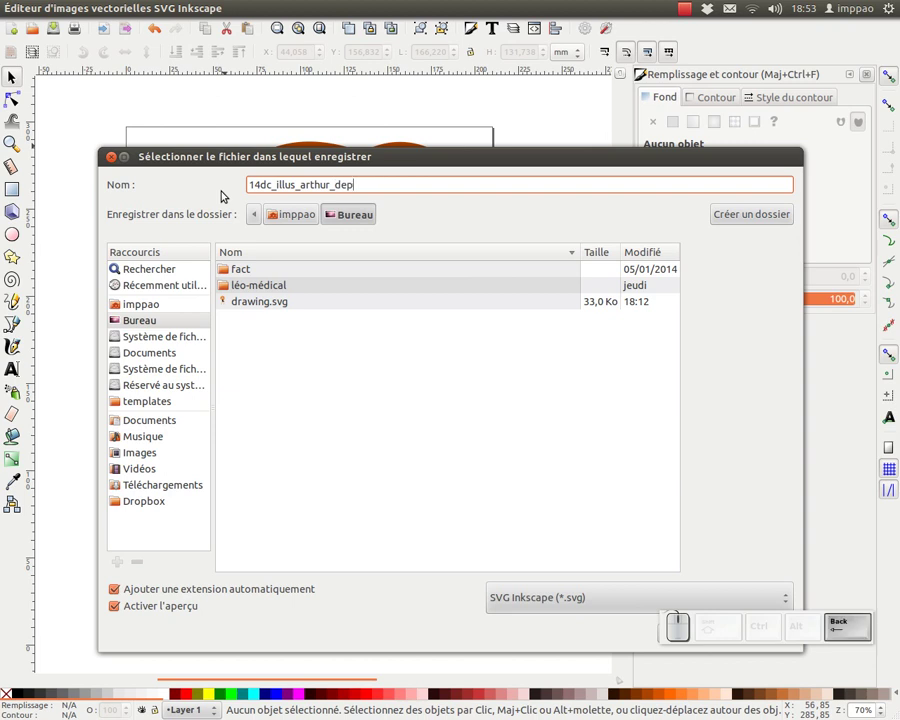
key(s)
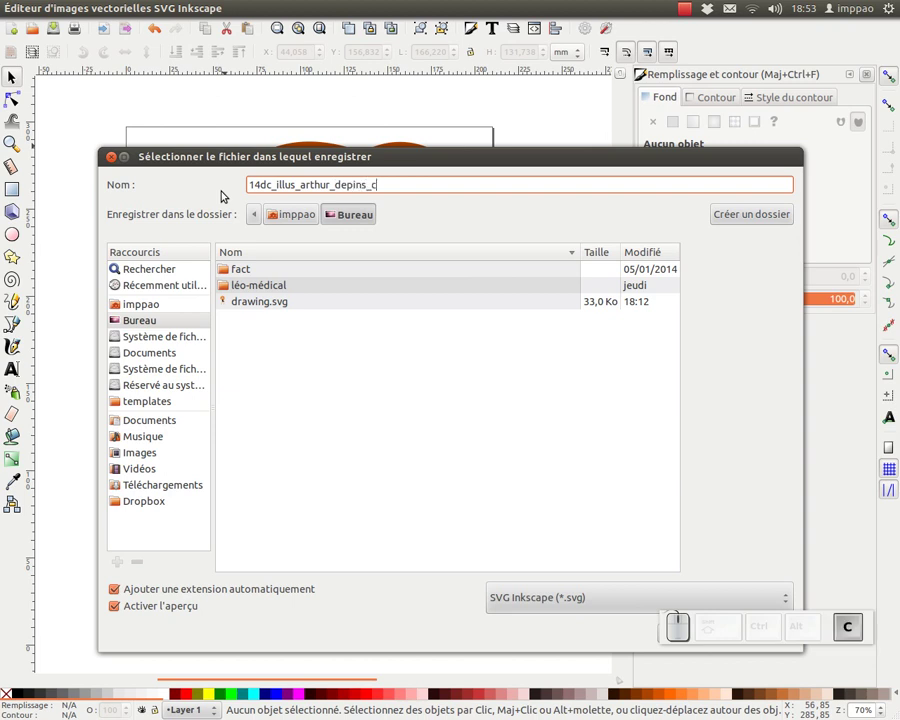
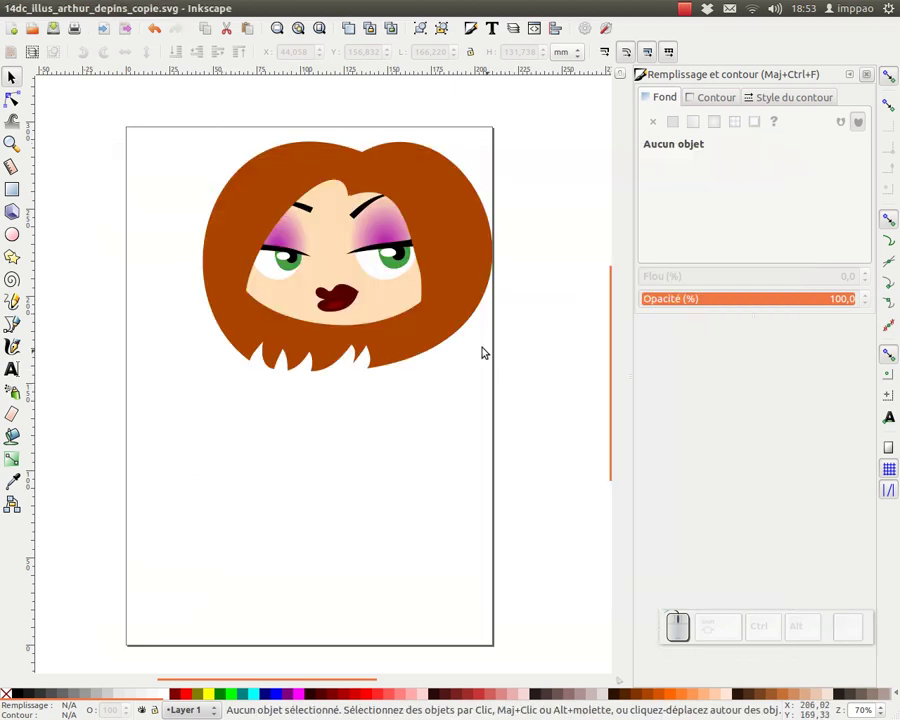
Step: Draw the body's left contour freehand from the neck down past the waist to the hip
key(F6)
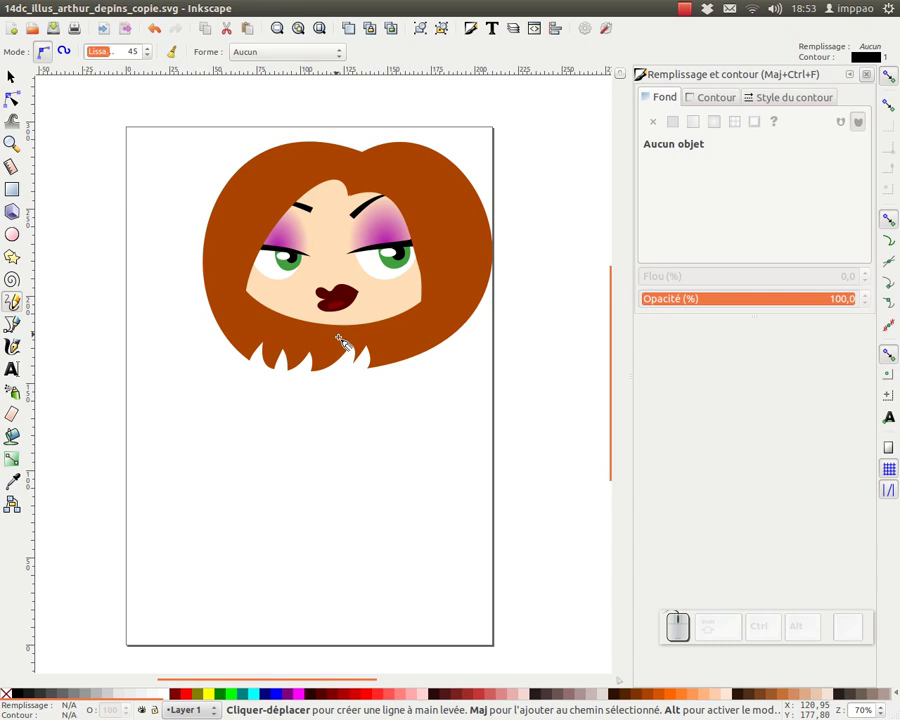
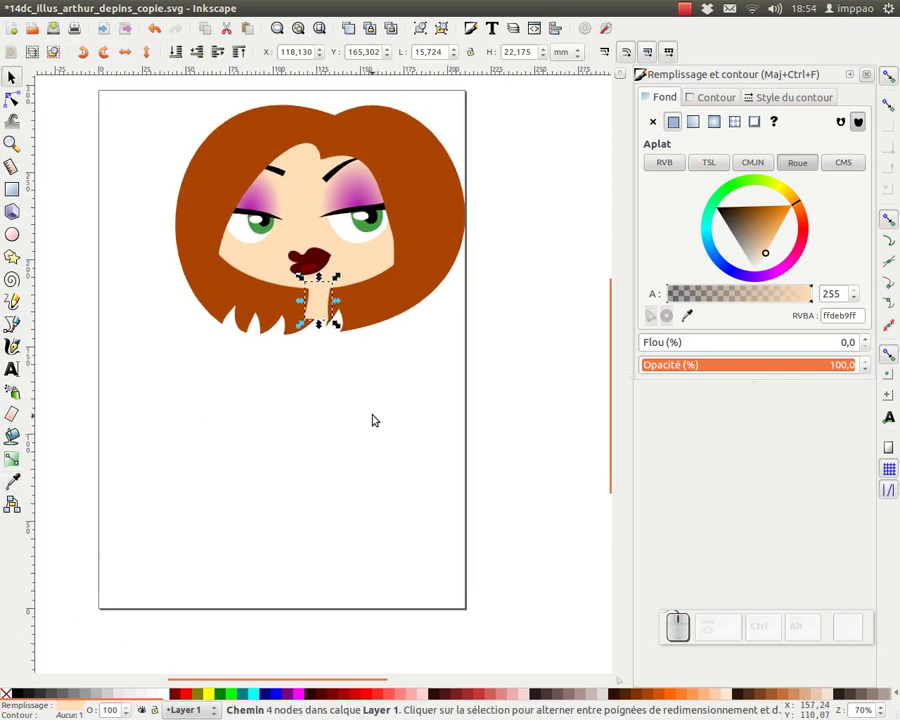
key(F6)
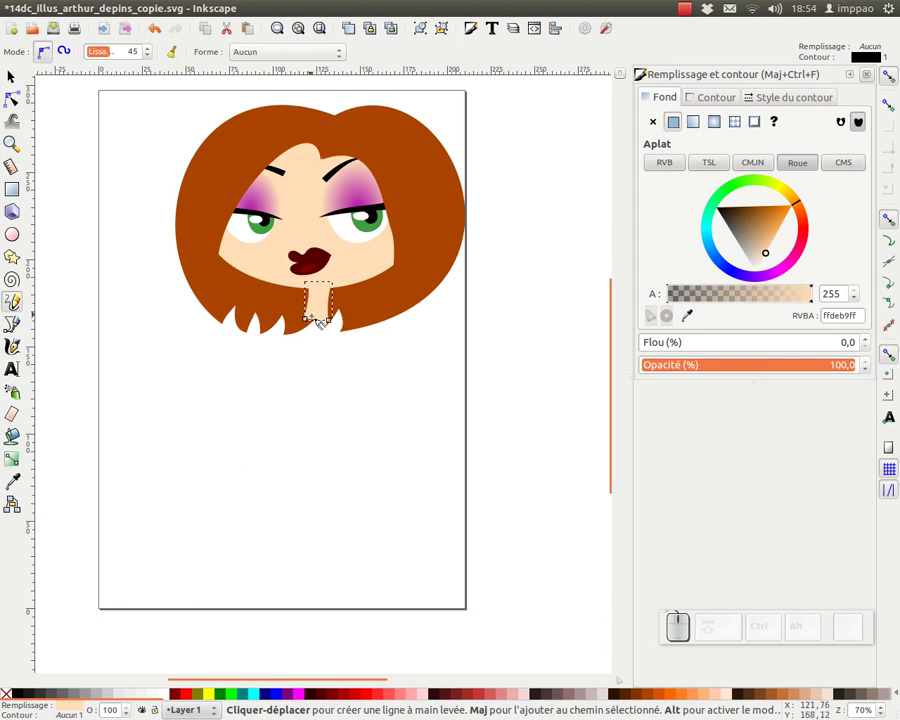
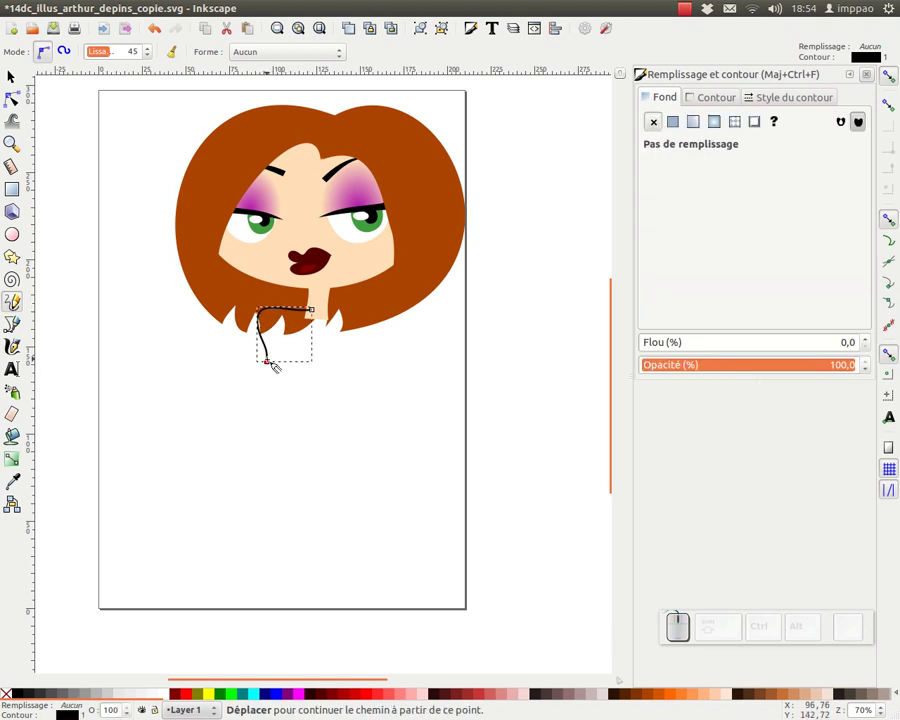
click(278, 362)
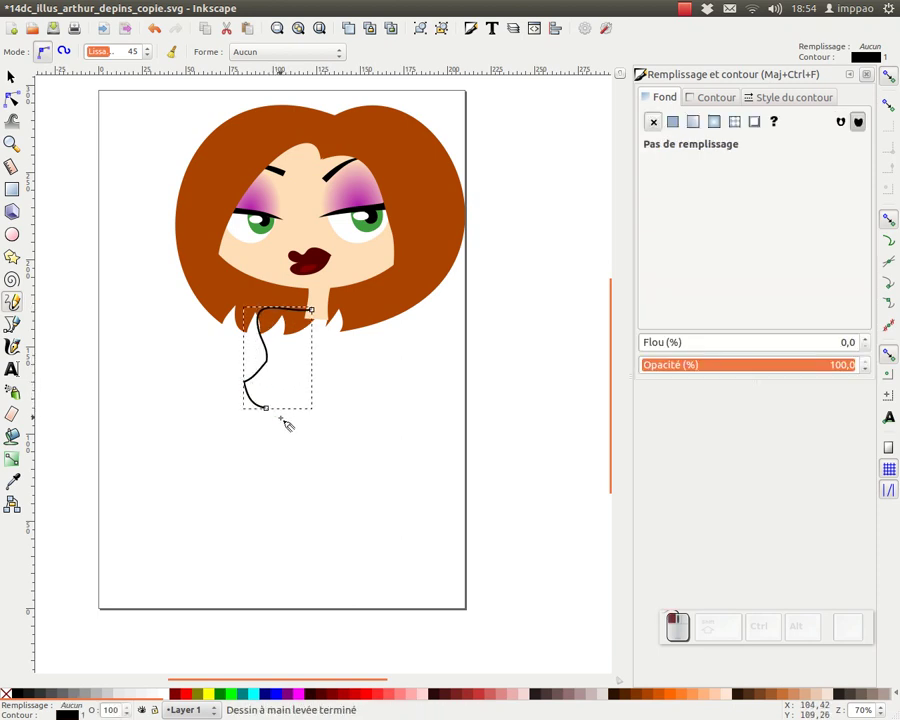
drag(278, 409, 291, 442)
drag(293, 446, 296, 504)
drag(275, 502, 327, 542)
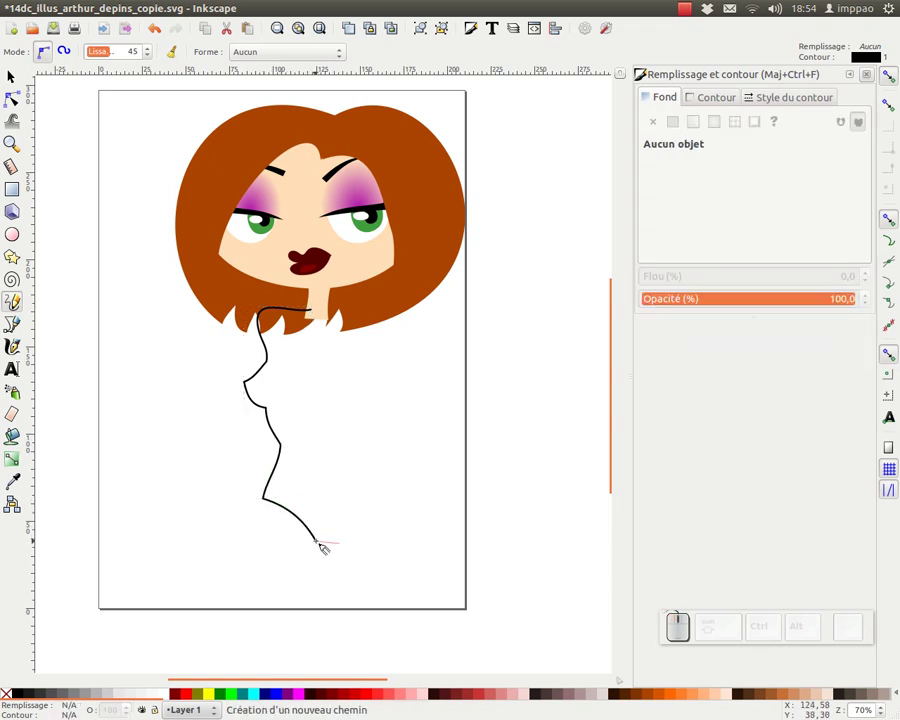
Step: Reselect the body outline and resume drawing from its end at the hip
key(Escape)
key(F2)
click(318, 540)
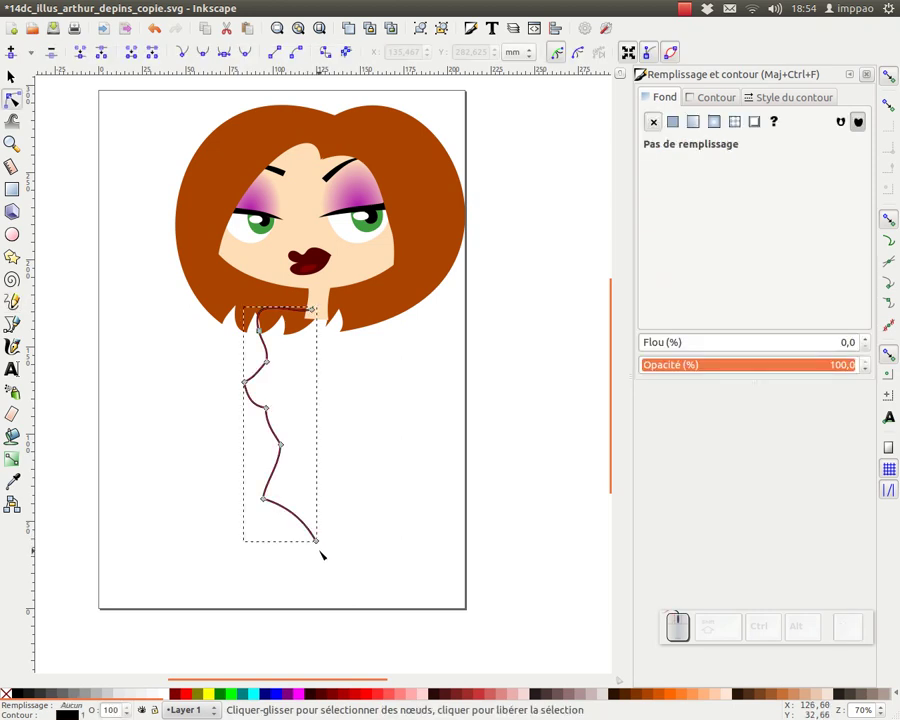
key(F6)
click(327, 542)
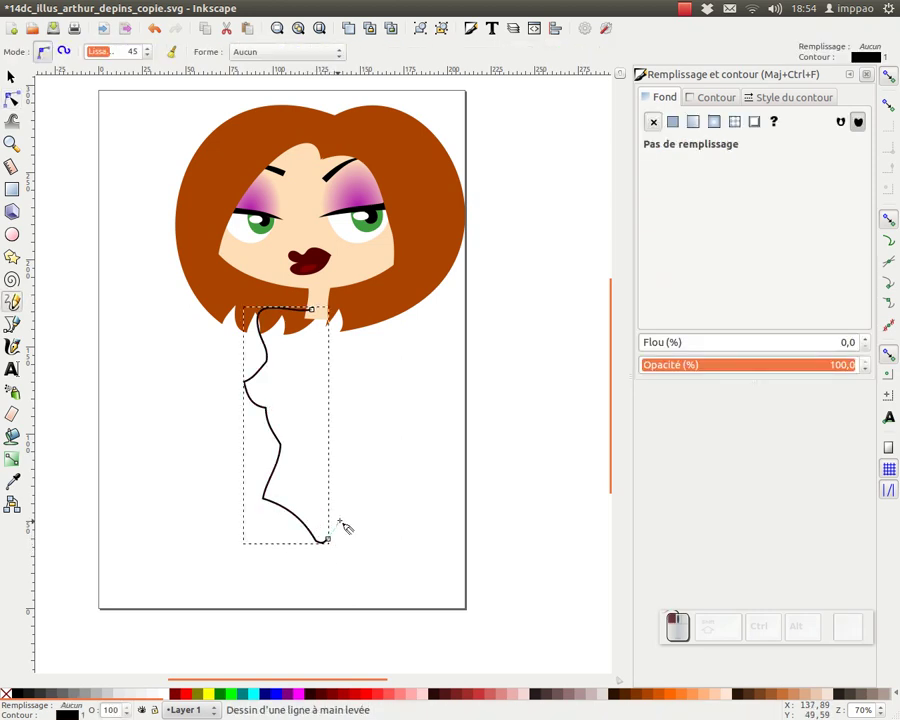
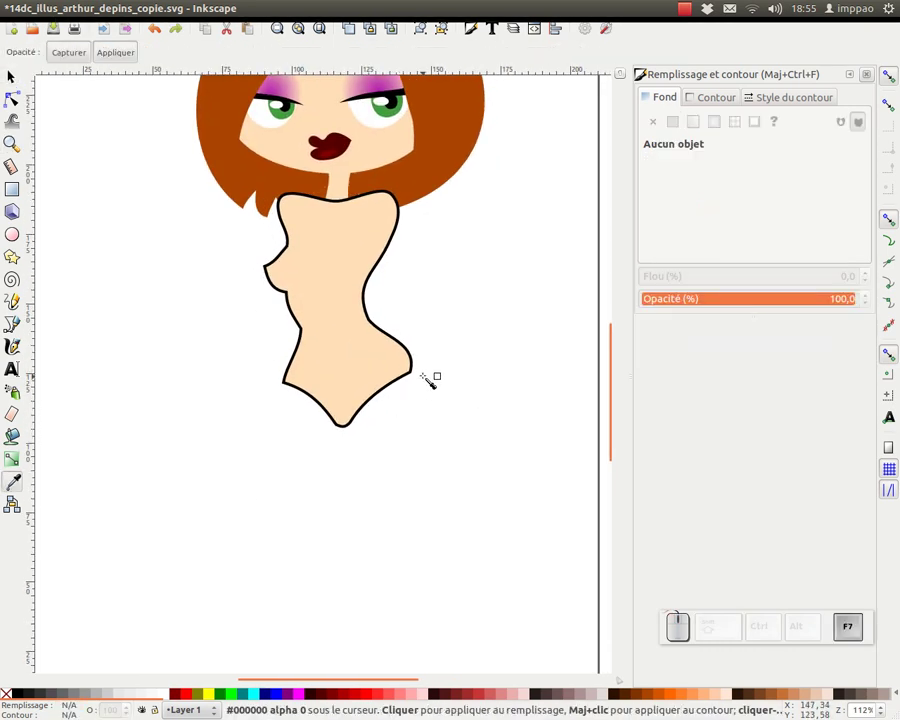
Step: Draw the first leg outline freehand from the hip down to the foot and back up
key(space)
key(F6)
drag(342, 341, 333, 474)
key(Escape)
drag(329, 475, 337, 405)
drag(294, 565, 327, 561)
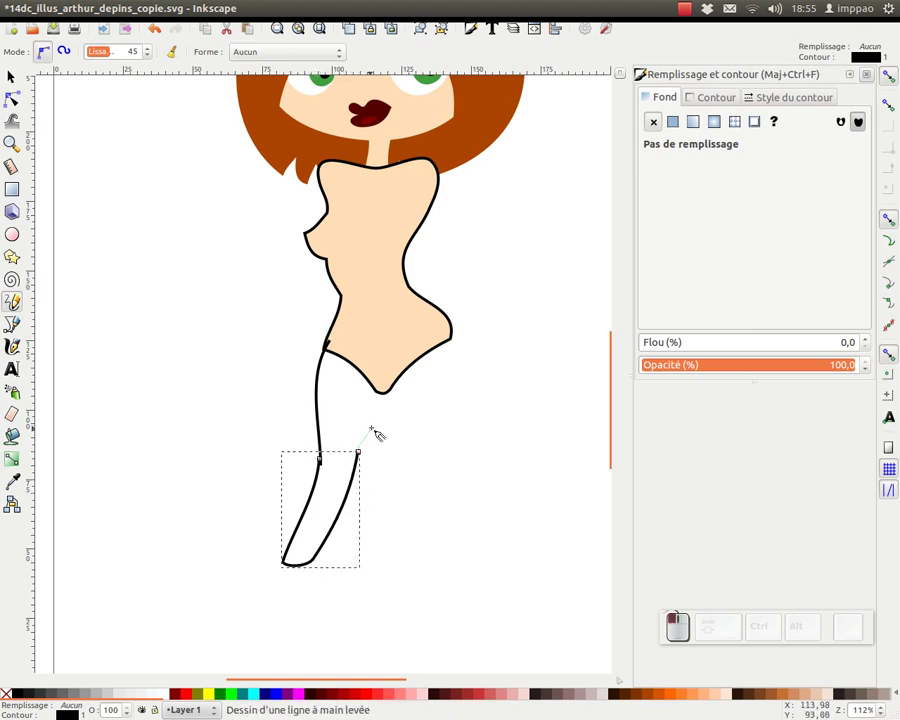
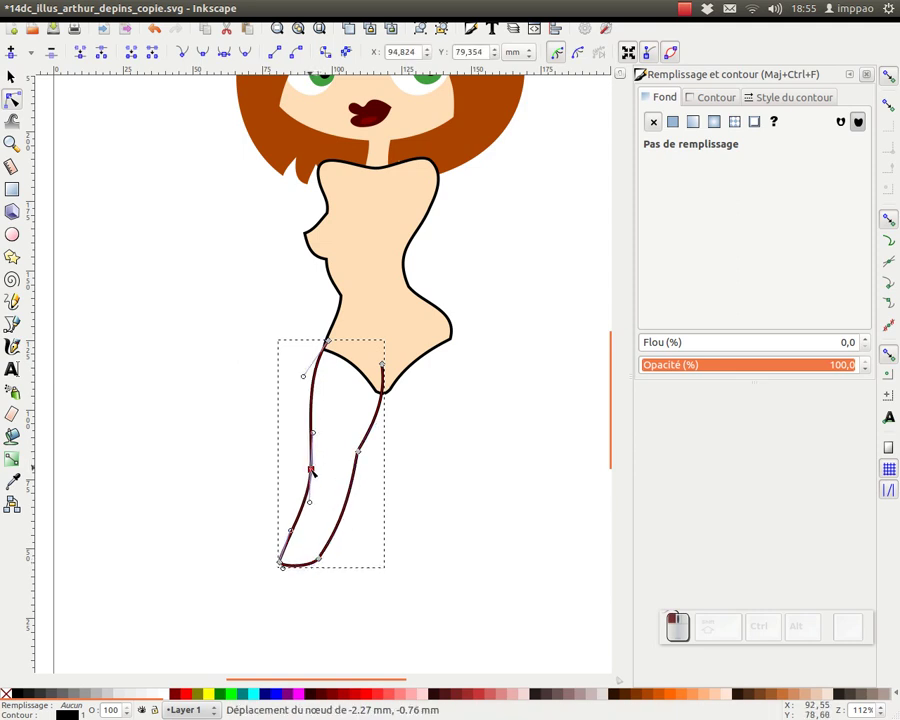
Step: Smooth the first leg's nodes and select the torso's waist node
key(F1)
click(465, 415)
key(F2)
click(456, 322)
click(462, 339)
click(412, 286)
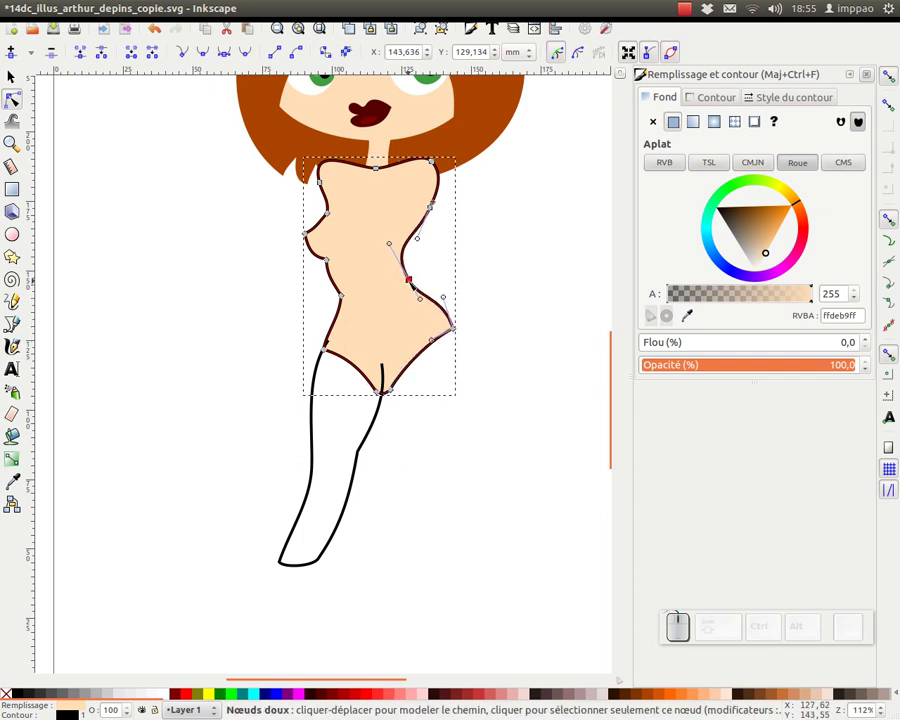
click(470, 289)
Step: Smooth the torso nodes and reshape its waist and hip curves
key(F6)
click(408, 357)
click(440, 443)
drag(448, 462, 472, 571)
drag(461, 320, 497, 566)
Step: Draw the second leg outline from the right hip
key(F2)
click(455, 519)
click(438, 447)
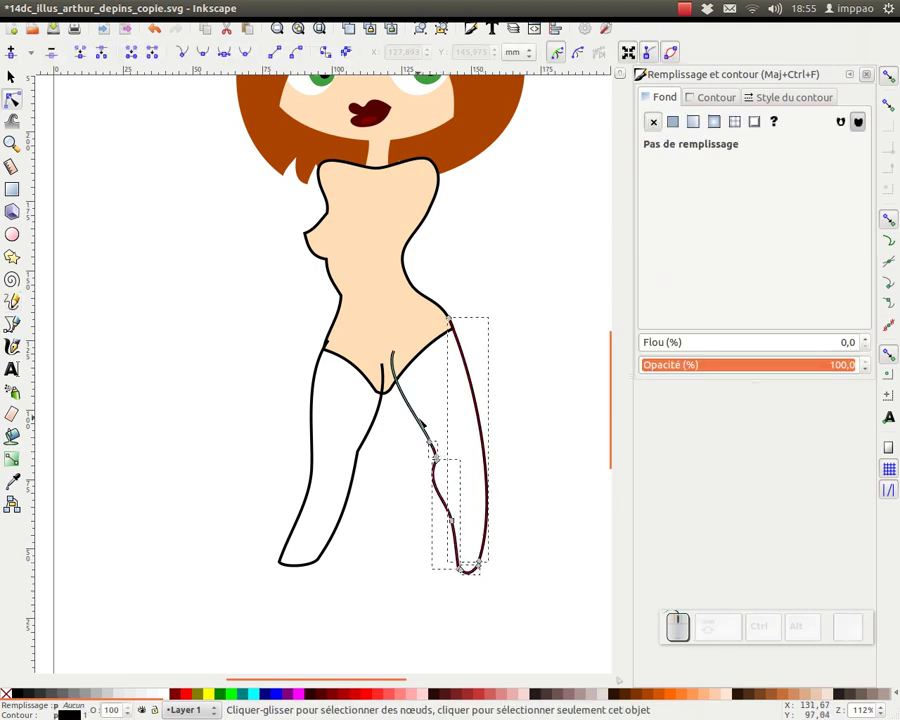
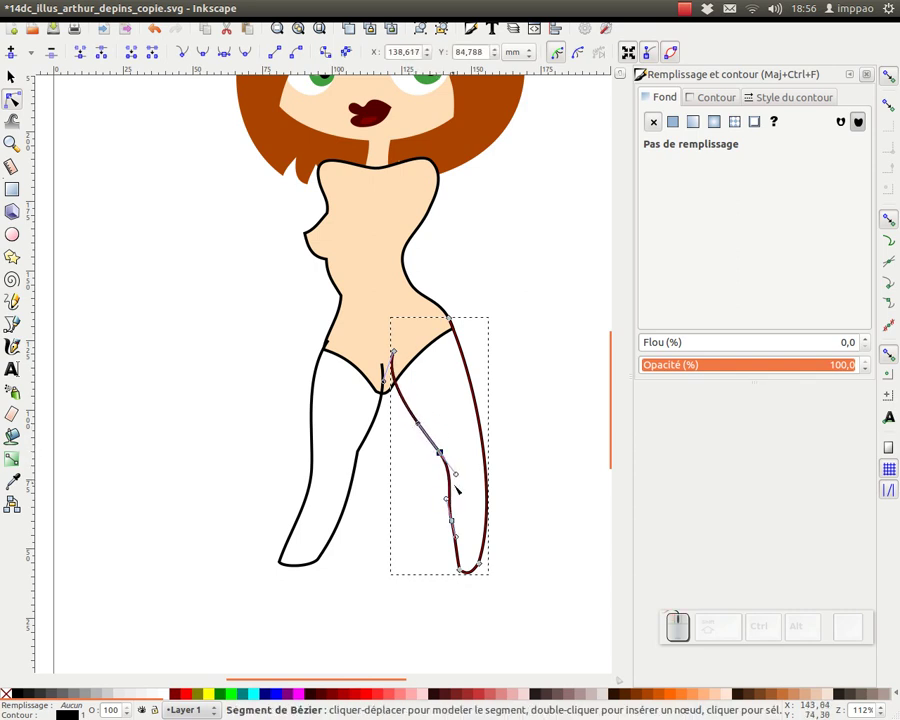
Step: Reshape the second leg's inner curve and the left thigh's outer curve
drag(456, 519, 463, 567)
click(462, 566)
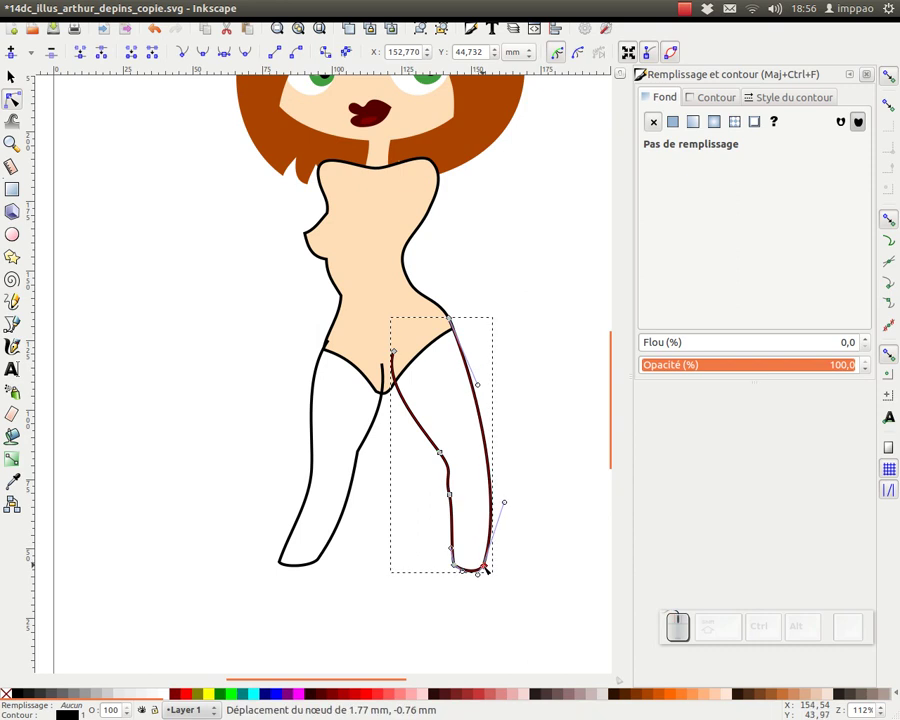
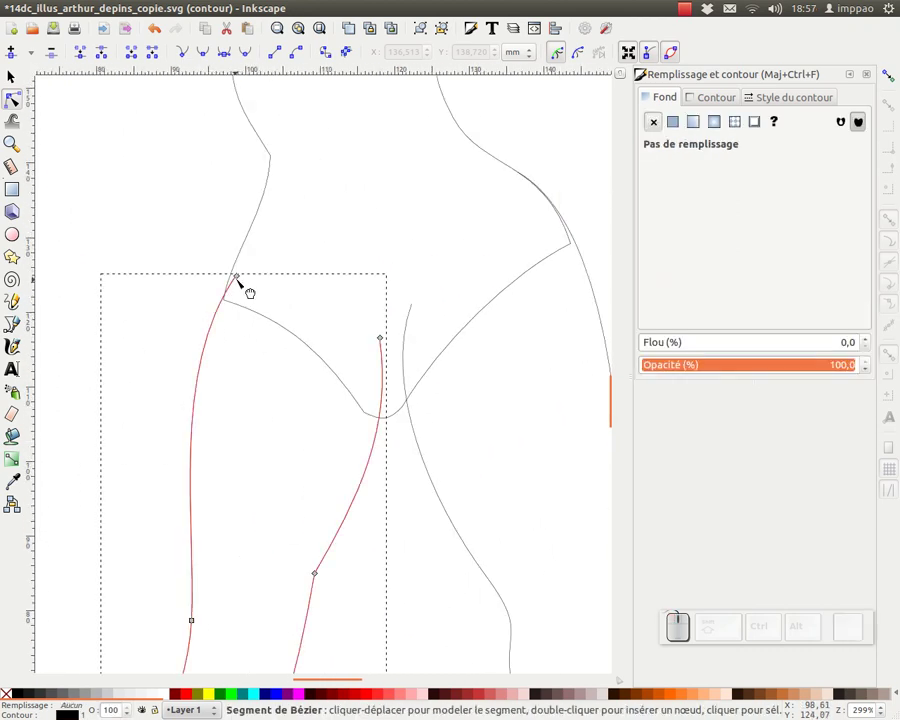
key(ctrl+z)
drag(241, 273, 180, 371)
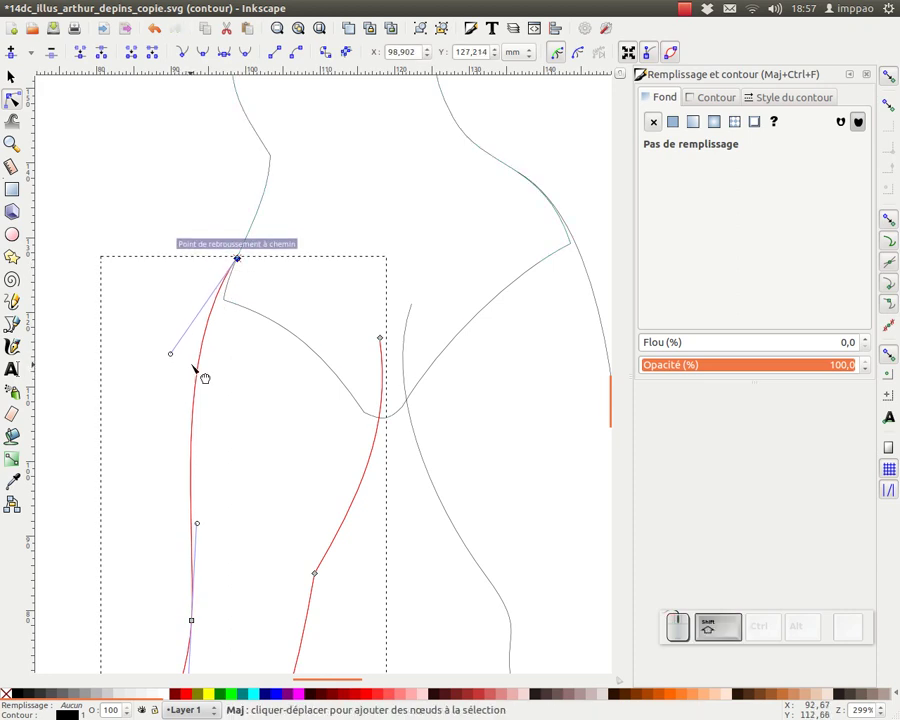
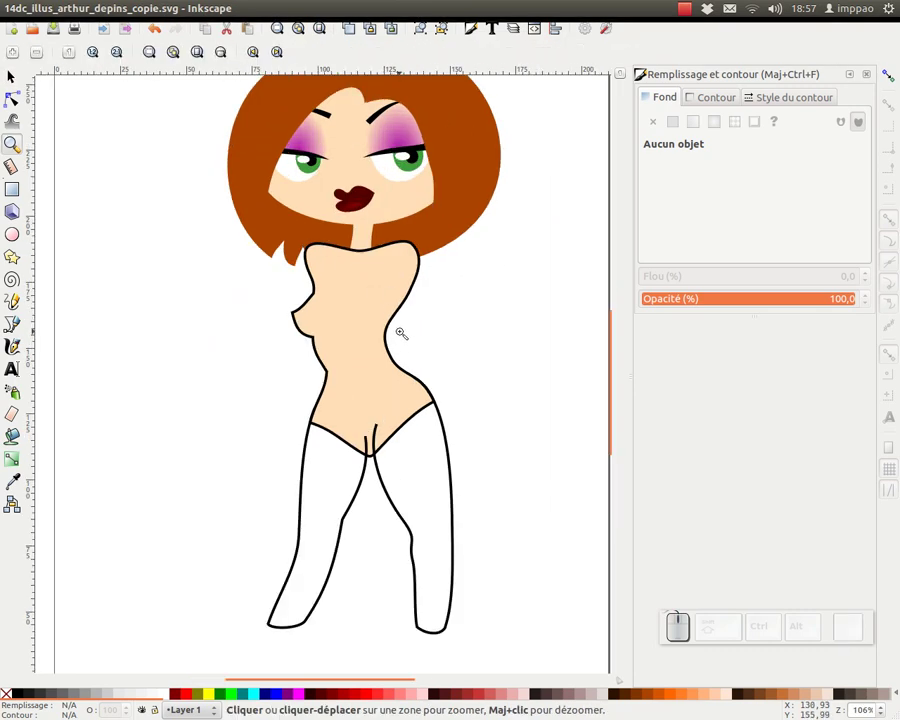
Step: Start sketching the bent arm beside the torso, cancelling a stray stroke
key(F6)
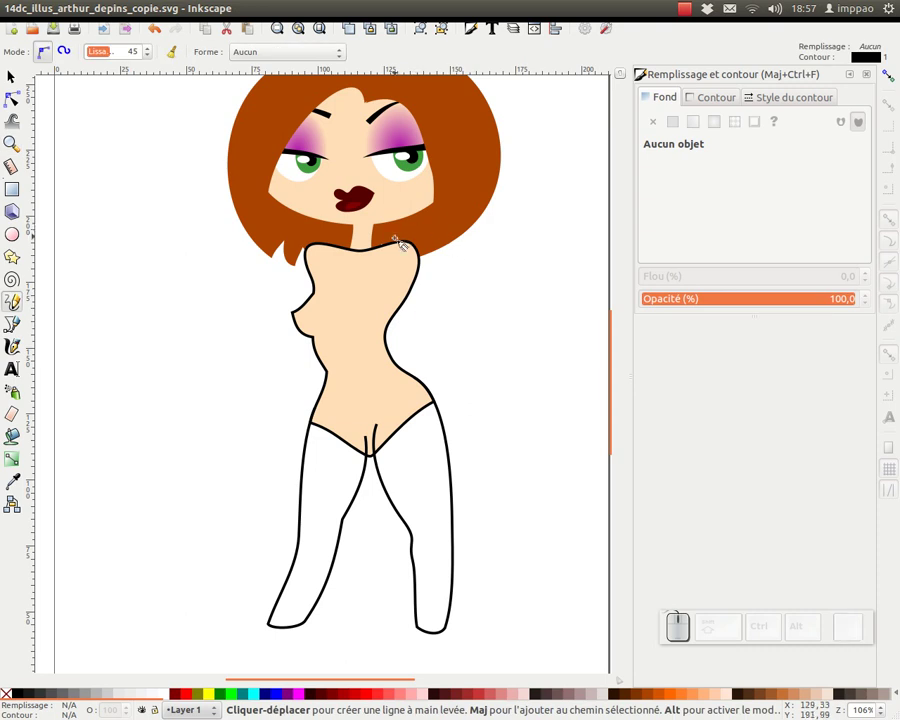
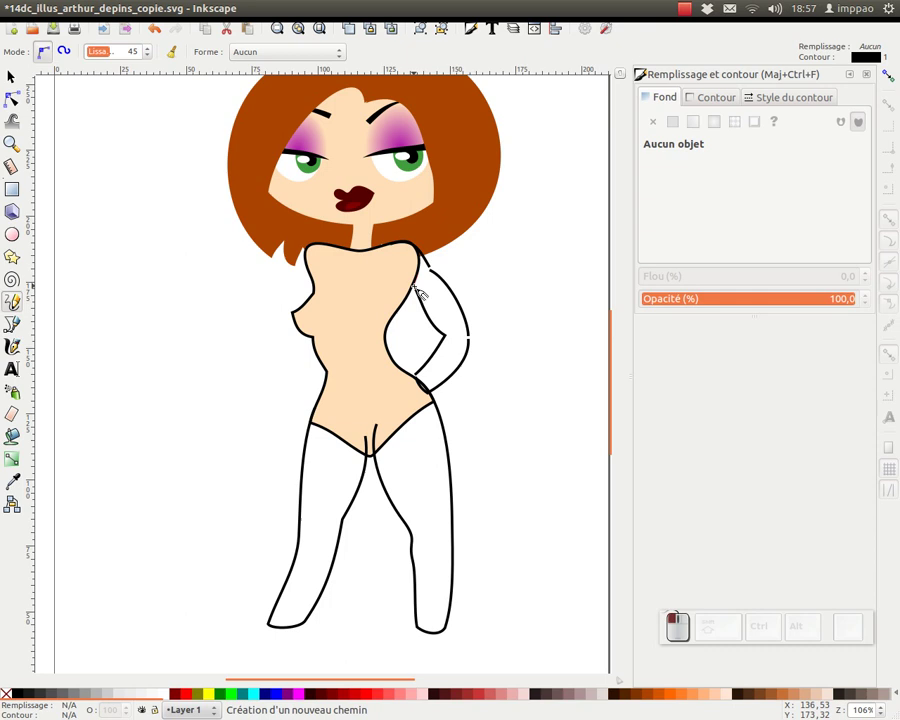
click(454, 321)
key(ctrl+z)
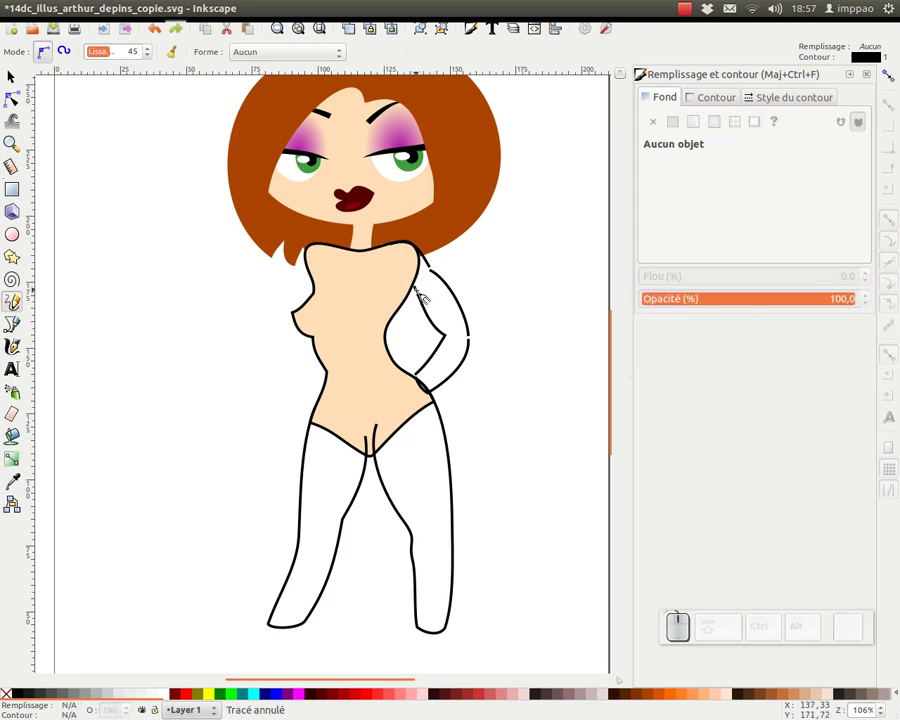
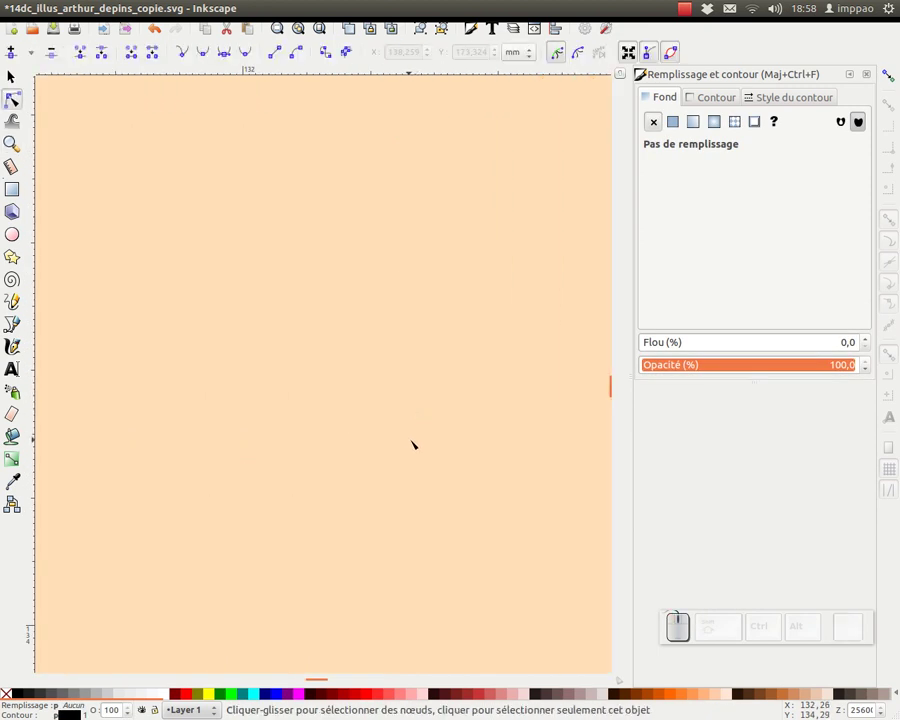
Step: Zoom out one level to view the node-edited finger strokes on the hip
key(KP_Subtract)
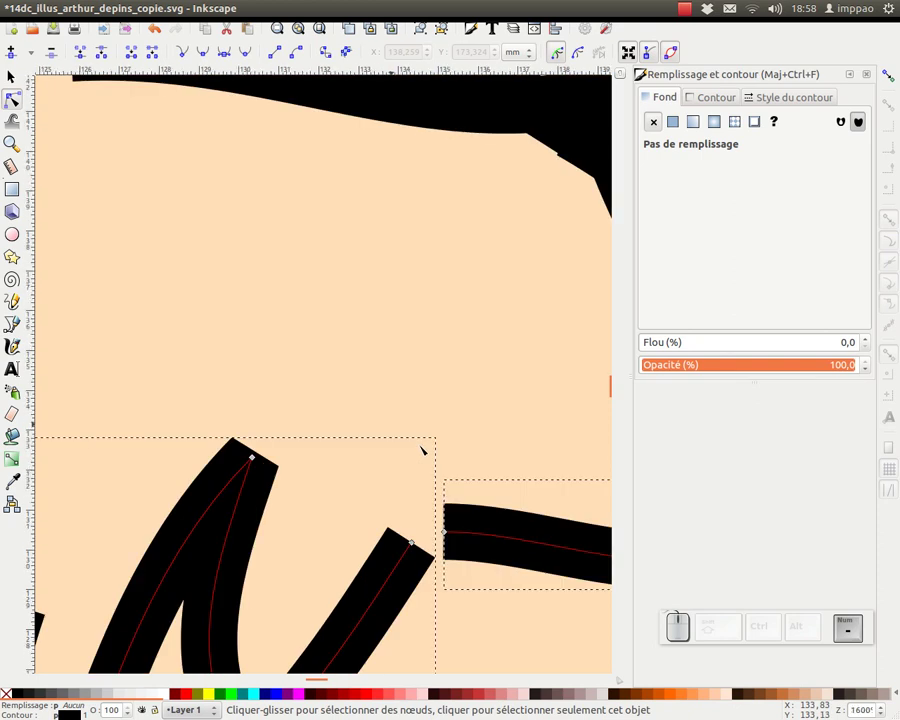
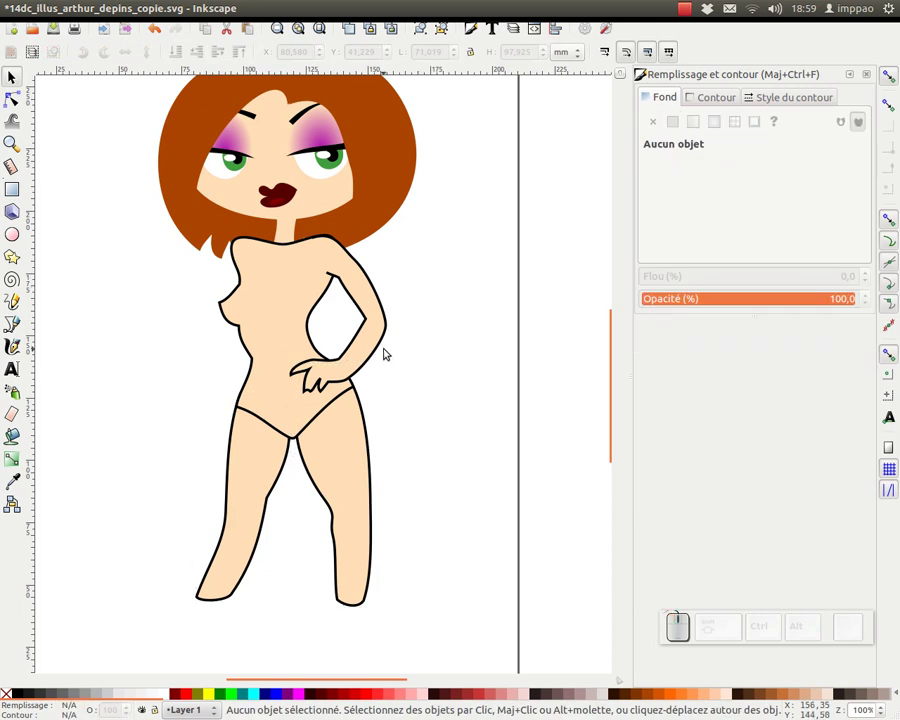
Step: Reshape the torso's hip edge with the Node tool so the hand rests against it, undoing a stray drag
key(space)
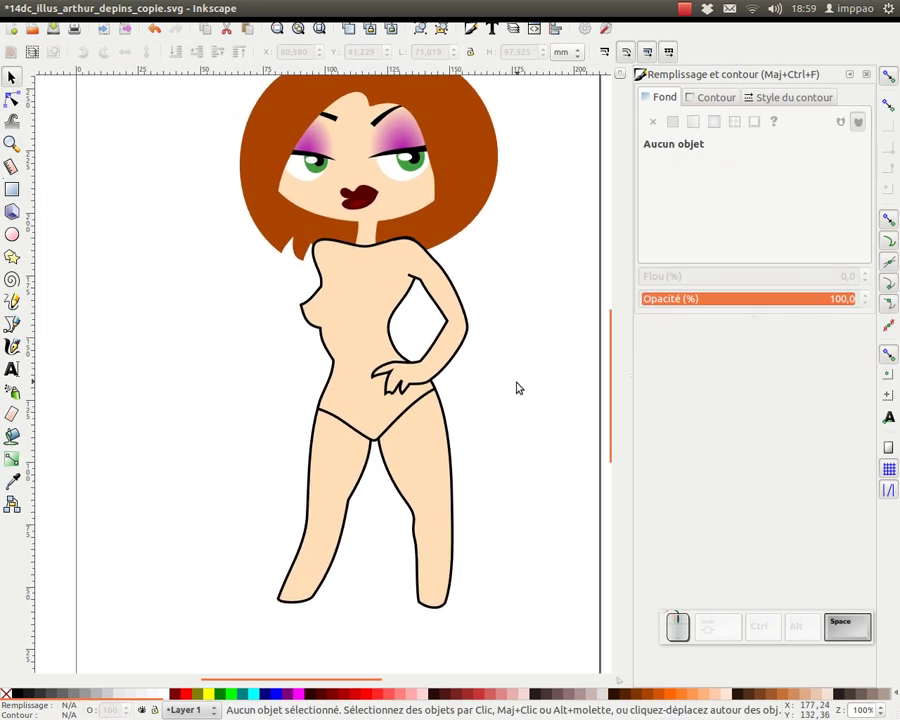
key(F2)
drag(370, 403, 266, 468)
drag(264, 470, 379, 462)
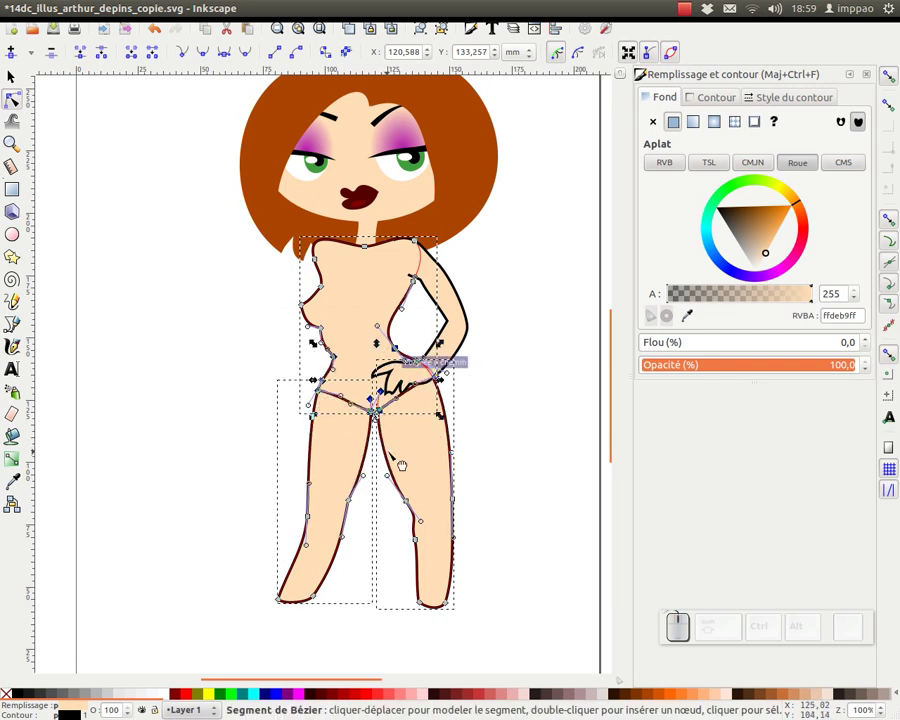
key(ctrl+z)
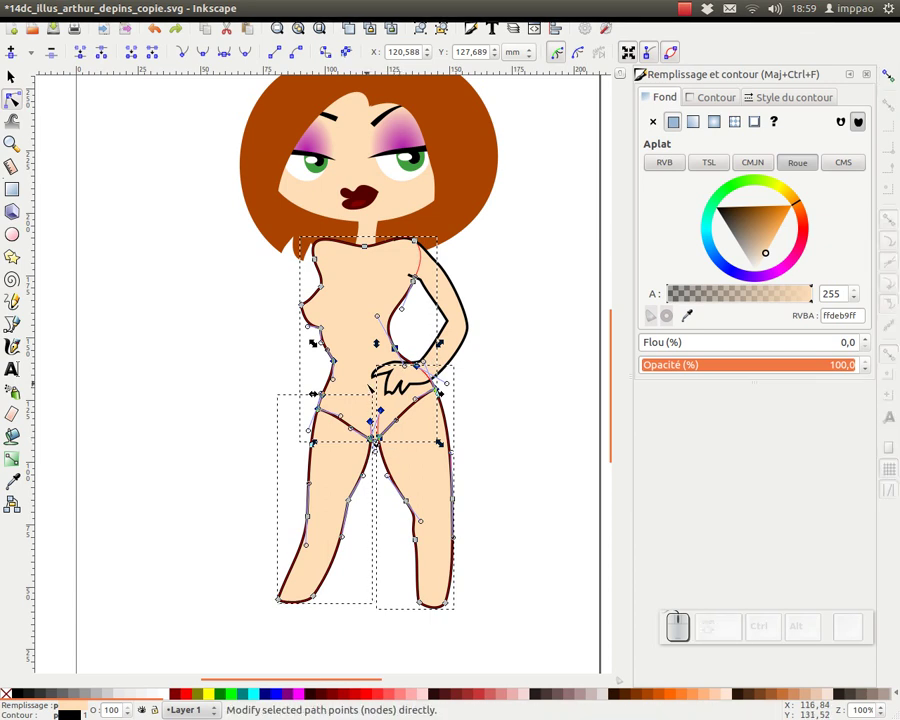
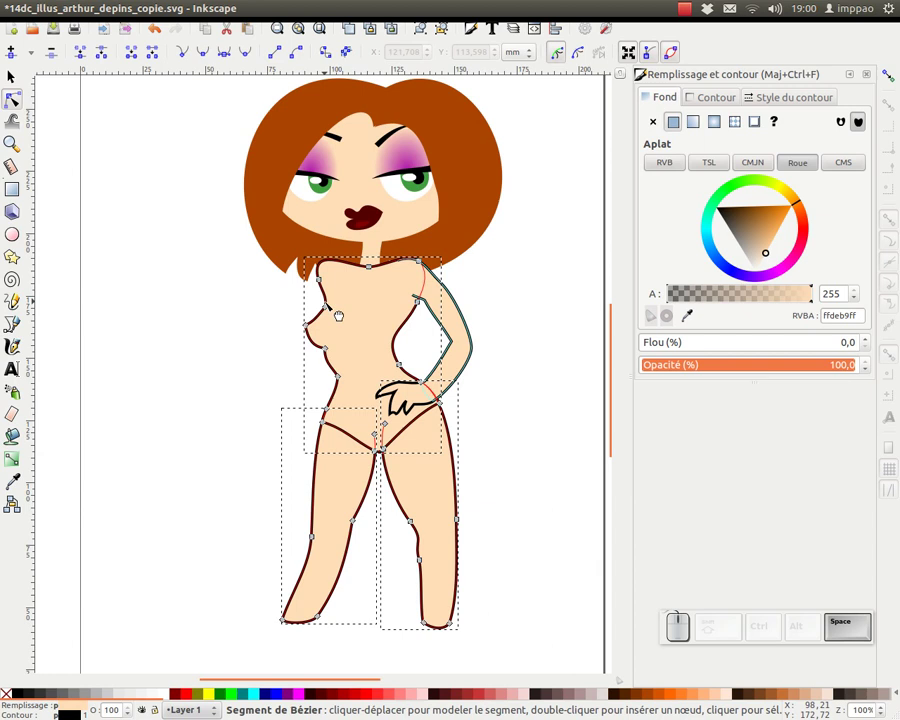
key(F6)
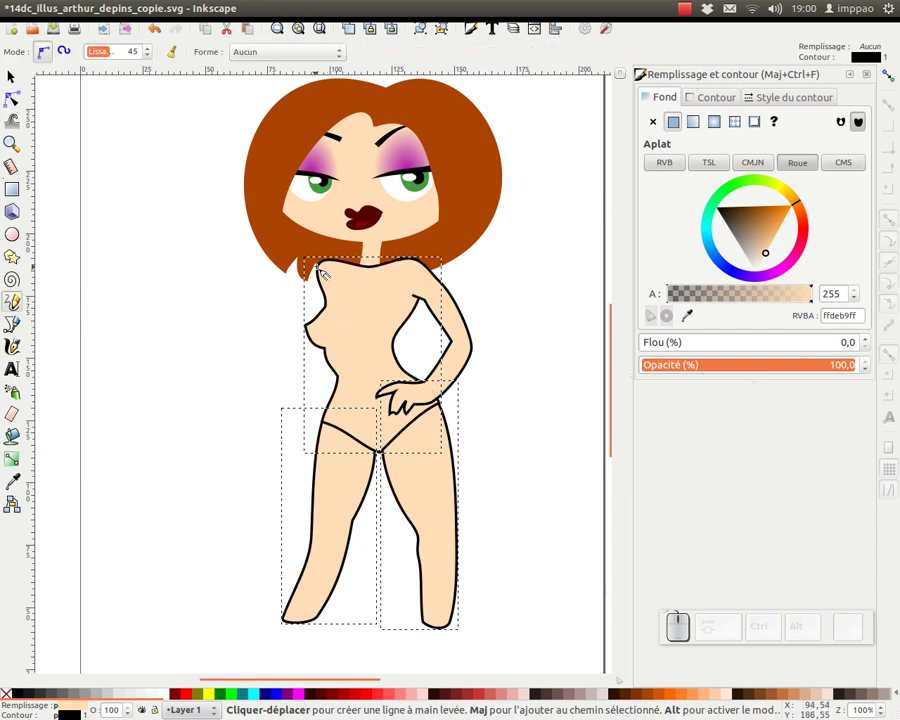
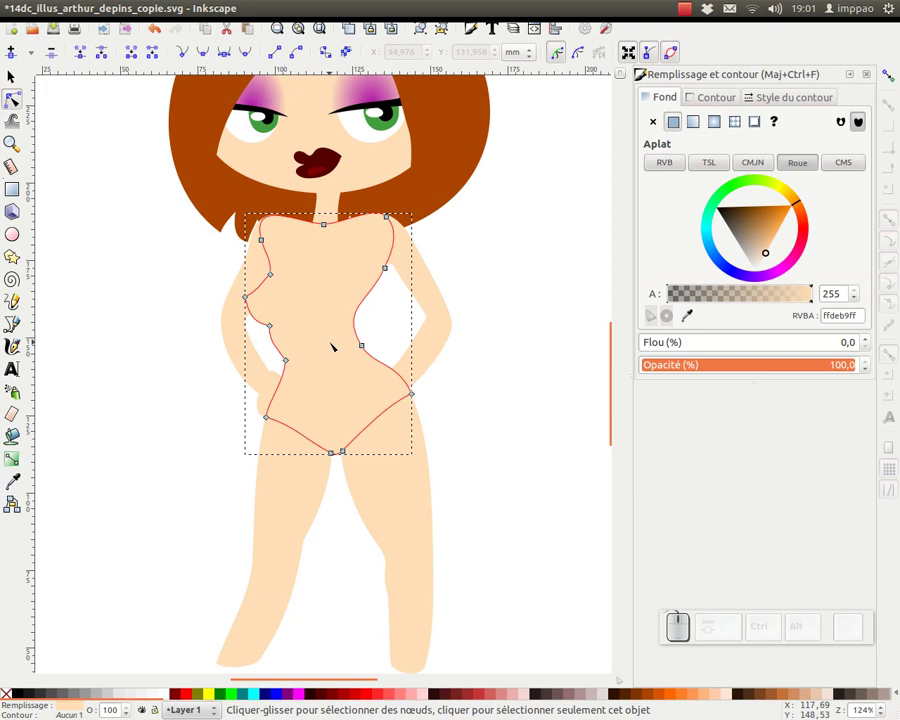
Step: Add the legs to the torso selection and duplicate the body shapes for the dress
click(300, 498)
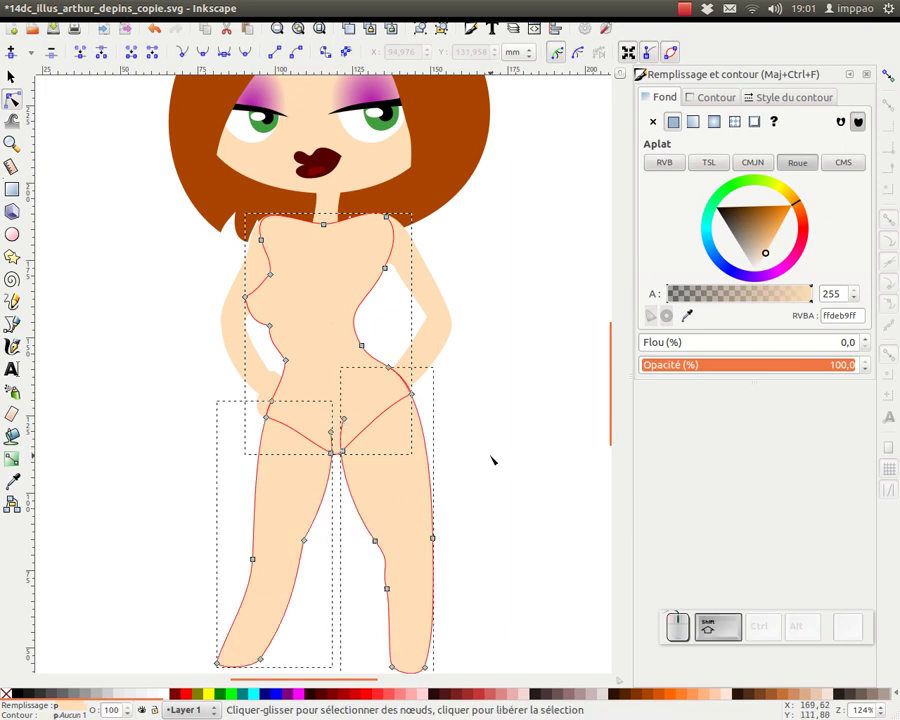
key(ctrl+d)
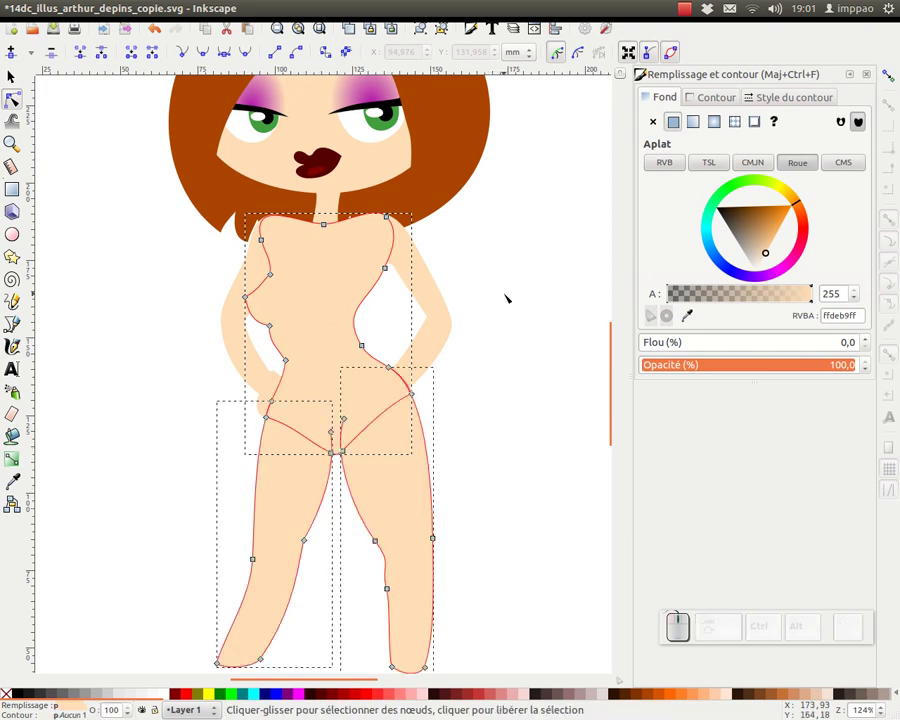
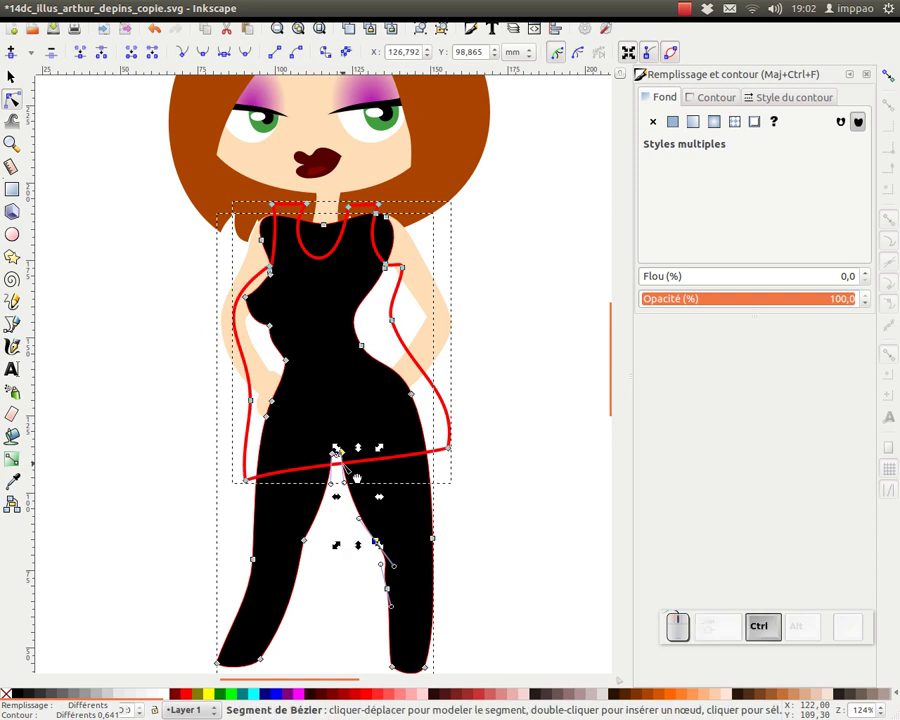
Step: Intersect the duplicated shapes into the black mini dress and zoom out to the whole figure
key(ctrl+KP_Multiply)
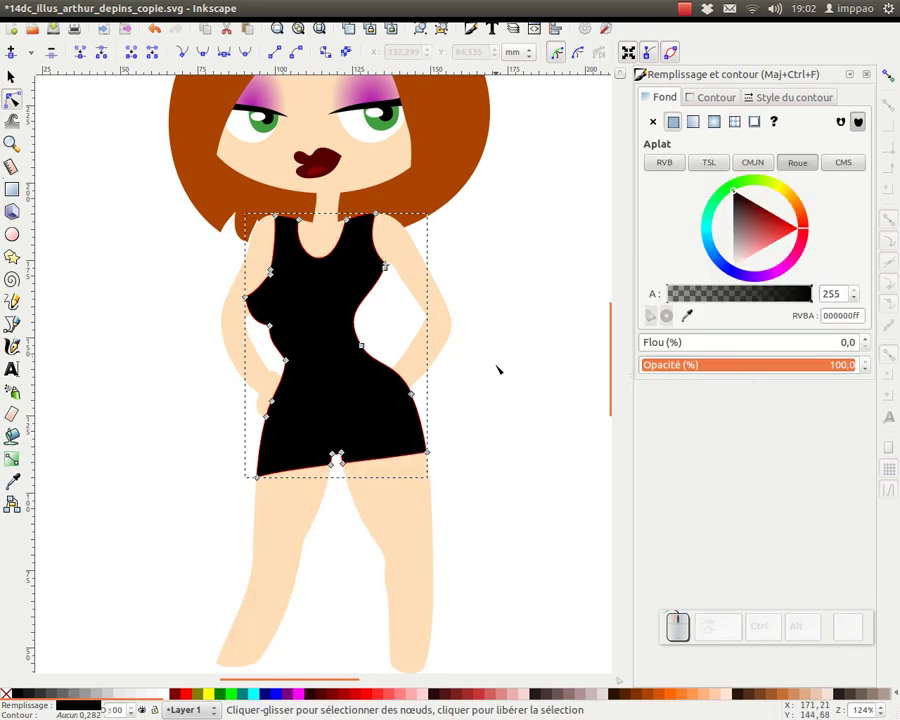
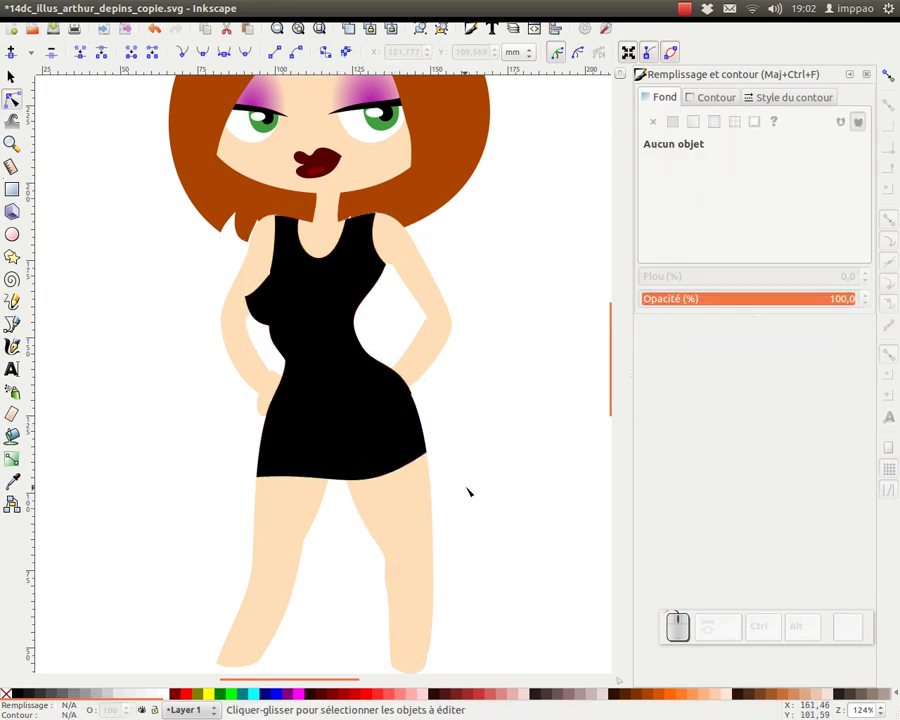
key(KP_Subtract)
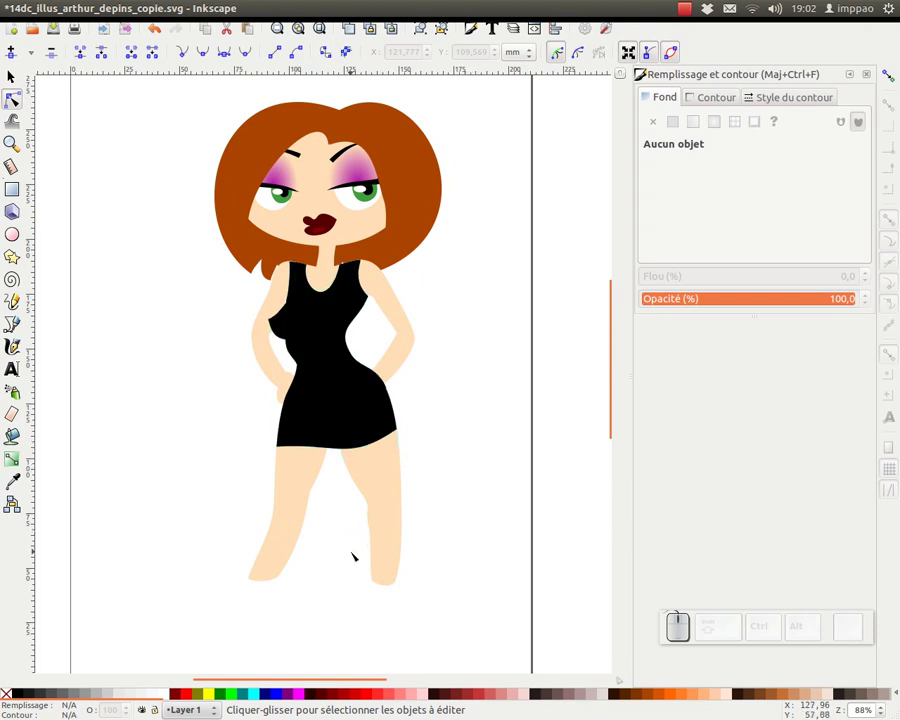
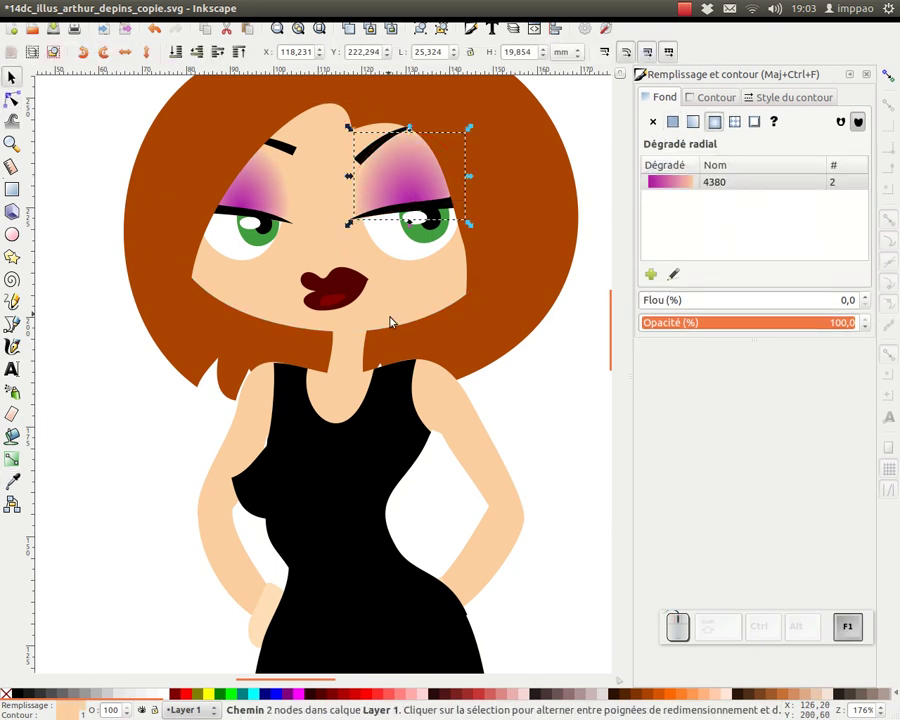
key(space)
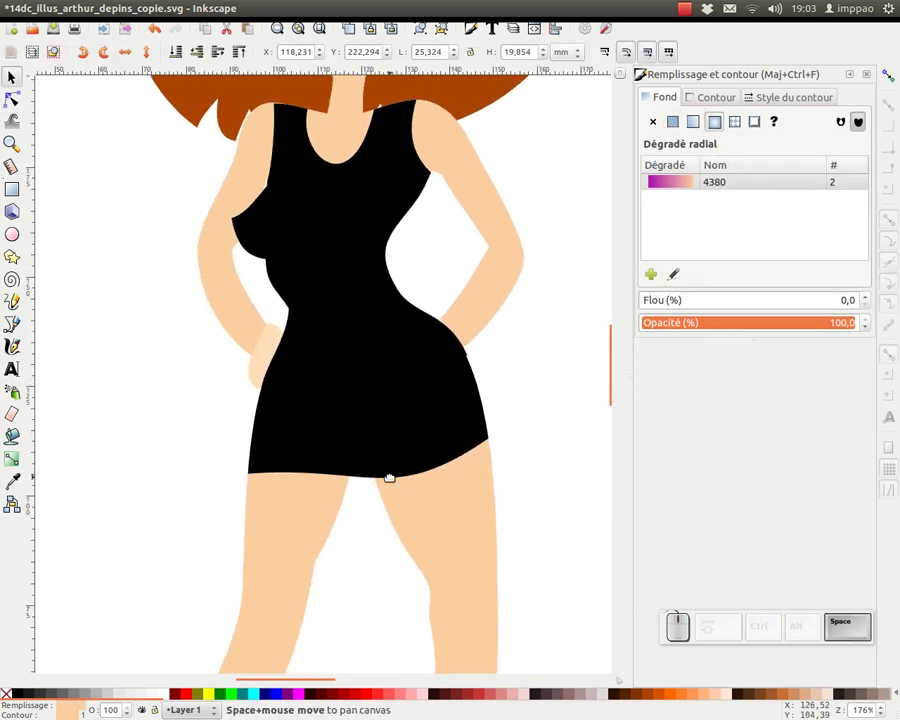